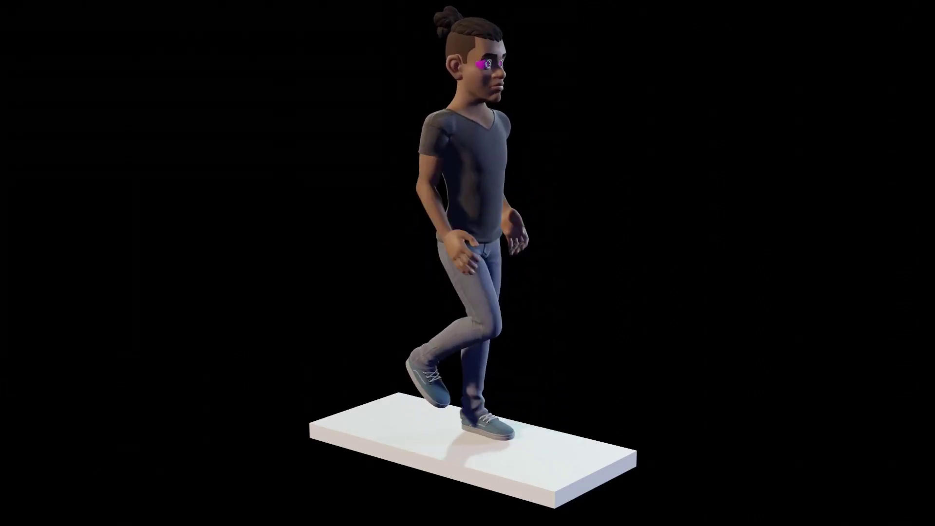
# - Close the rendered preview to return to the rigged character in Front Orthographic view
pyautogui.click(105, 294)
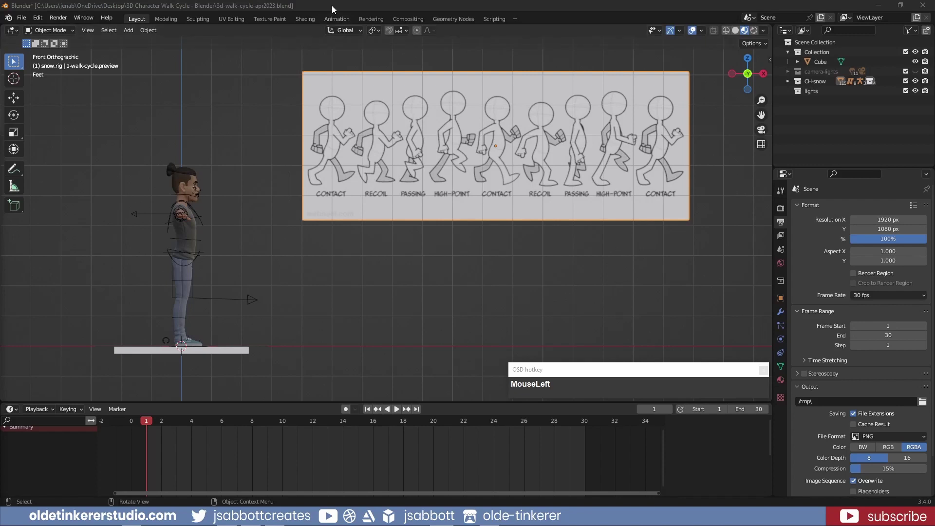
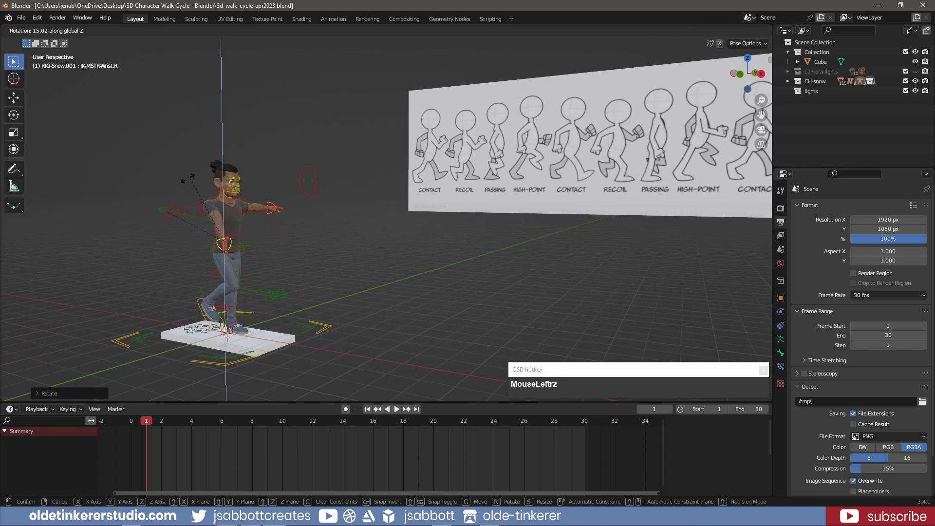
# - Lower the right IK wrist control vertically so the hand hangs beside the hip
pyautogui.press('g')
pyautogui.middleClick(221, 257)
pyautogui.press('g')
pyautogui.click(281, 252)
pyautogui.press('KP_1')
pyautogui.press('g')
pyautogui.press('z')
pyautogui.click(222, 260)
# - Lower the other wrist control so both arms leave the T-pose and hang at the sides
pyautogui.press('g')
pyautogui.press('x')
pyautogui.click(236, 261)
pyautogui.press('g')
pyautogui.press('z')
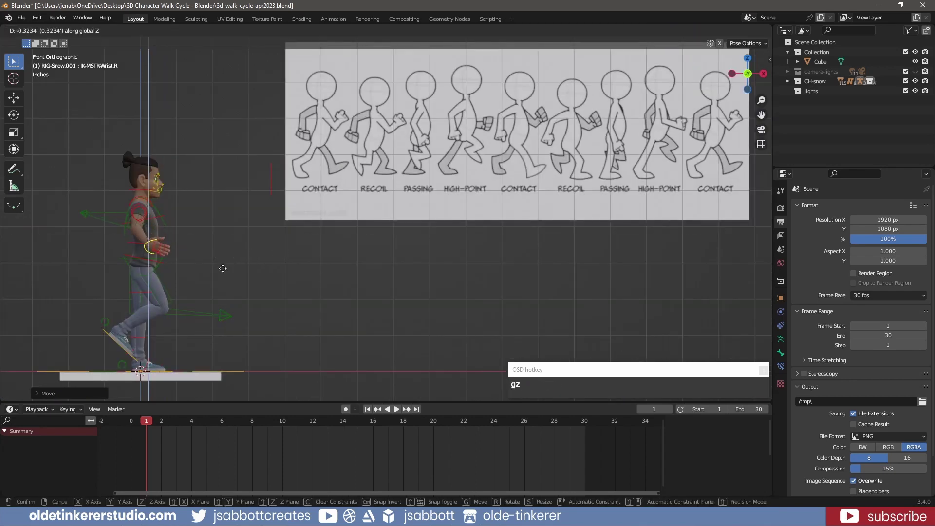
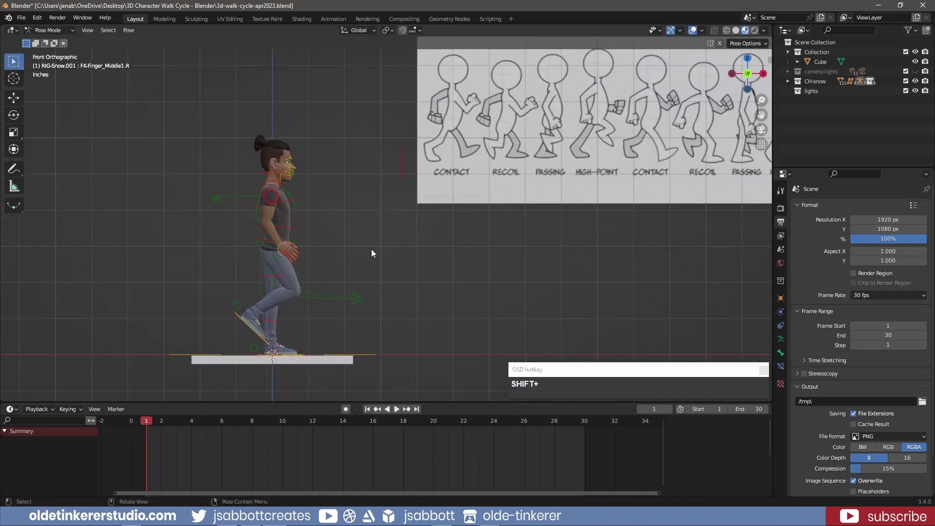
# - Slide the front IK foot along X in side view so it sits flat for the contact pose
pyautogui.middleClick(316, 341)
pyautogui.click(380, 349)
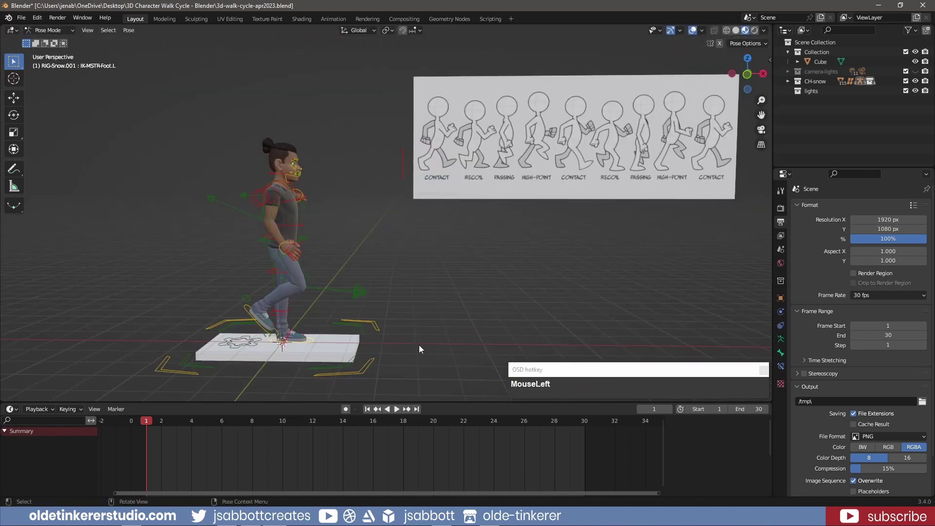
pyautogui.press('KP_1')
pyautogui.press('g')
pyautogui.press('x')
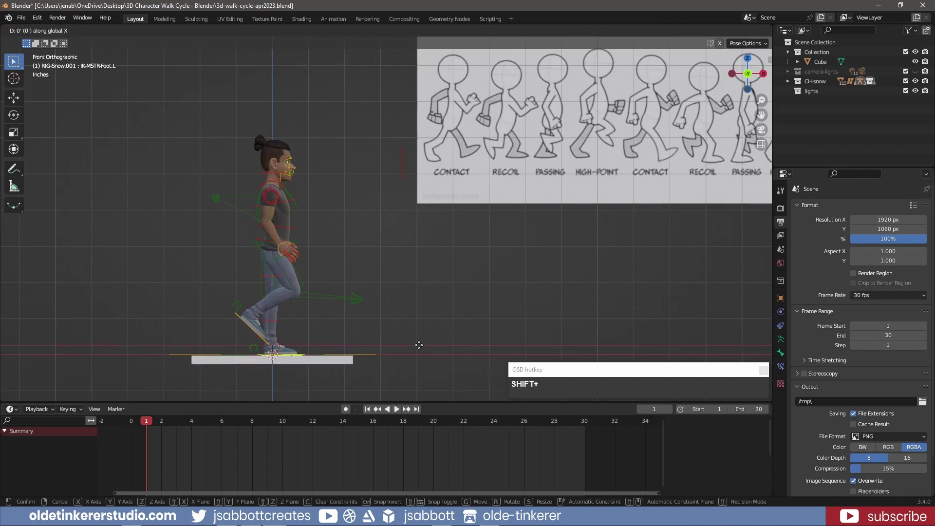
pyautogui.click(397, 352)
# - Reposition and rotate the left wrist control so the hand hangs naturally near the waist
pyautogui.middleClick(504, 184)
pyautogui.click(503, 182)
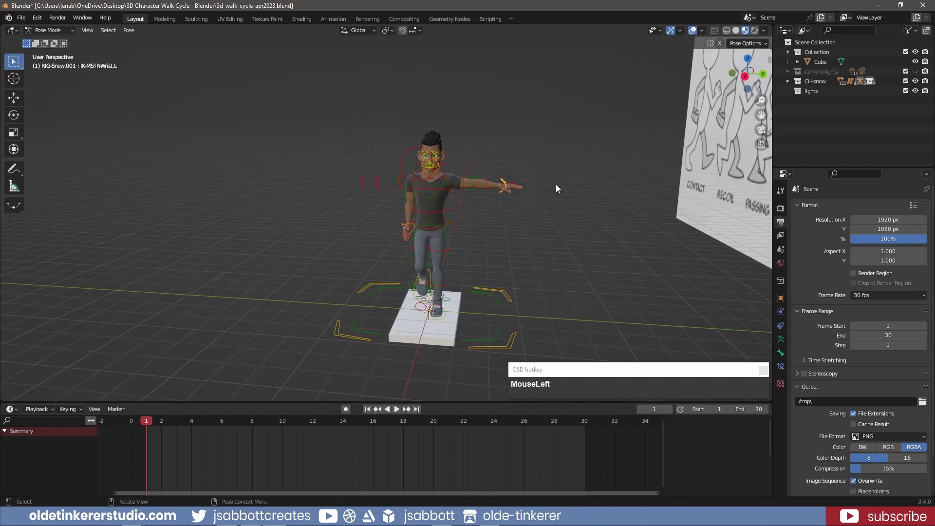
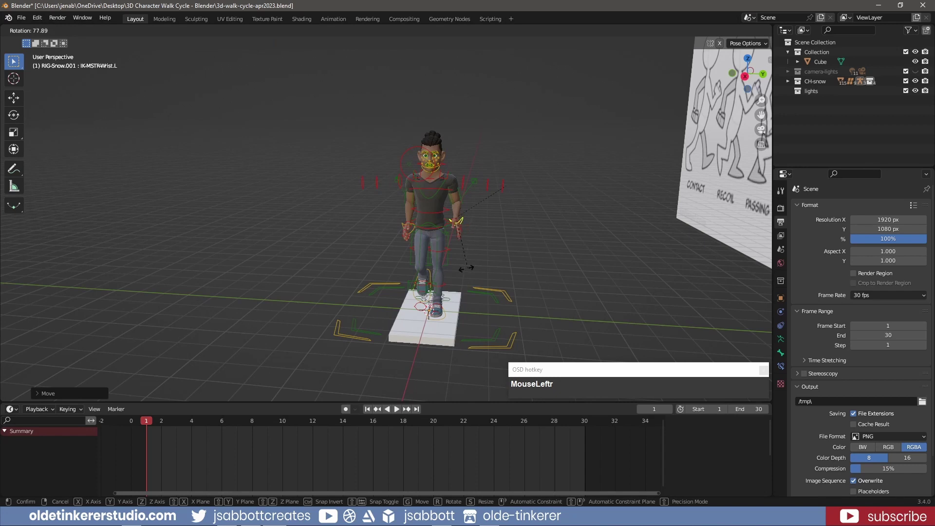
pyautogui.click(457, 268)
pyautogui.middleClick(463, 229)
pyautogui.press('r')
pyautogui.click(422, 249)
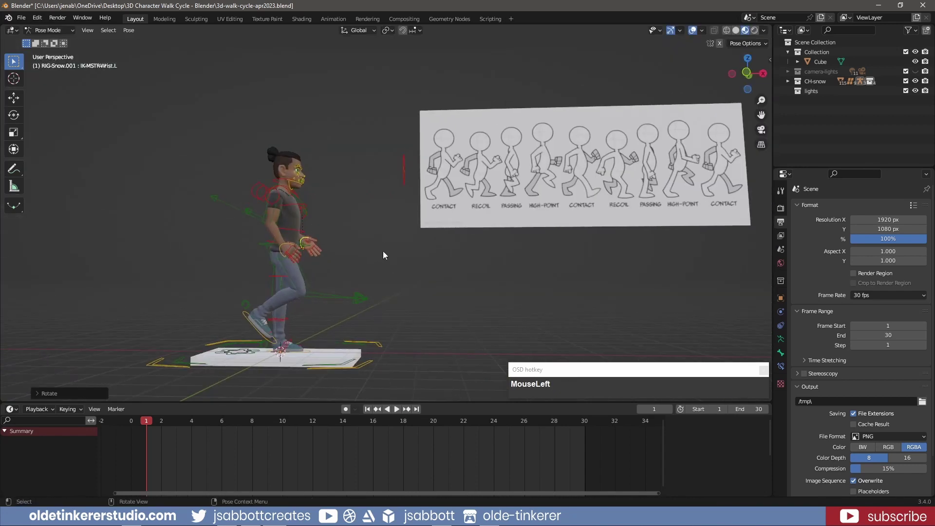
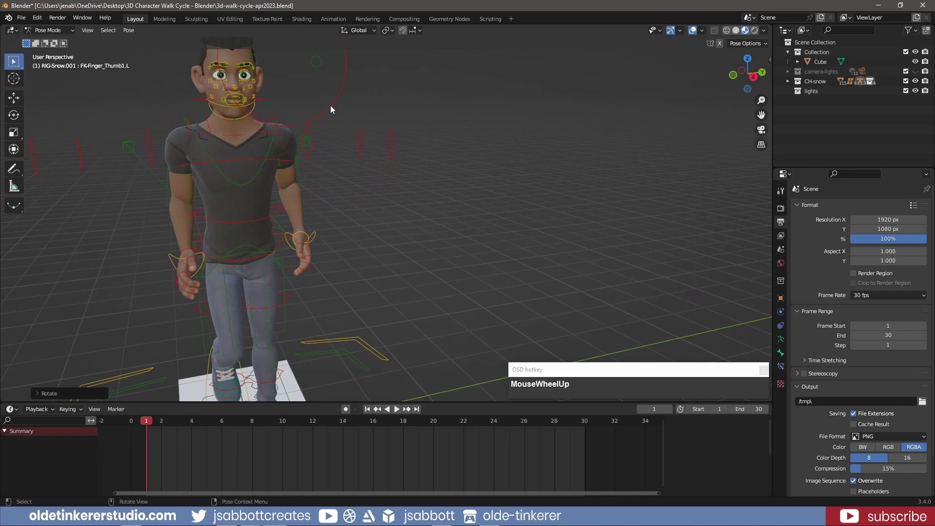
# - Rotate FK-Shoulder.L slightly, undoing a stray X-axis rotation on the upper body
pyautogui.click(278, 120)
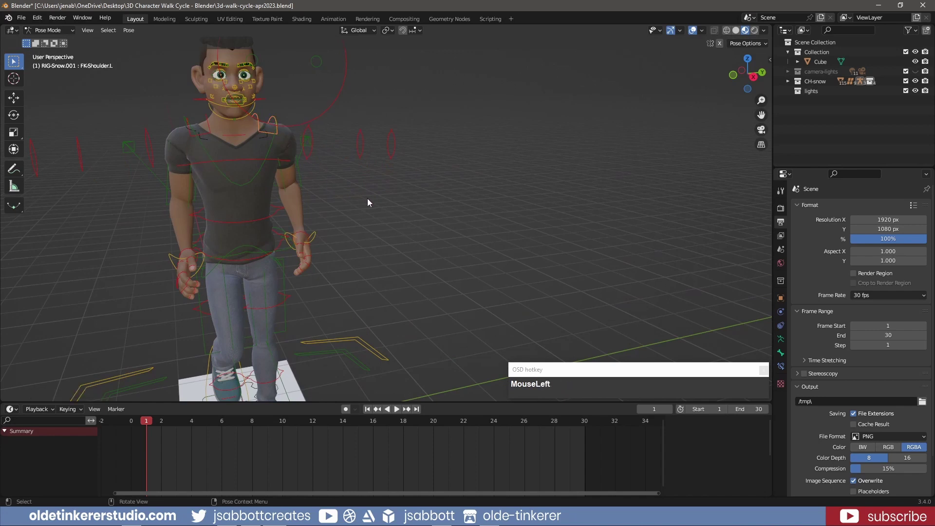
pyautogui.press('r')
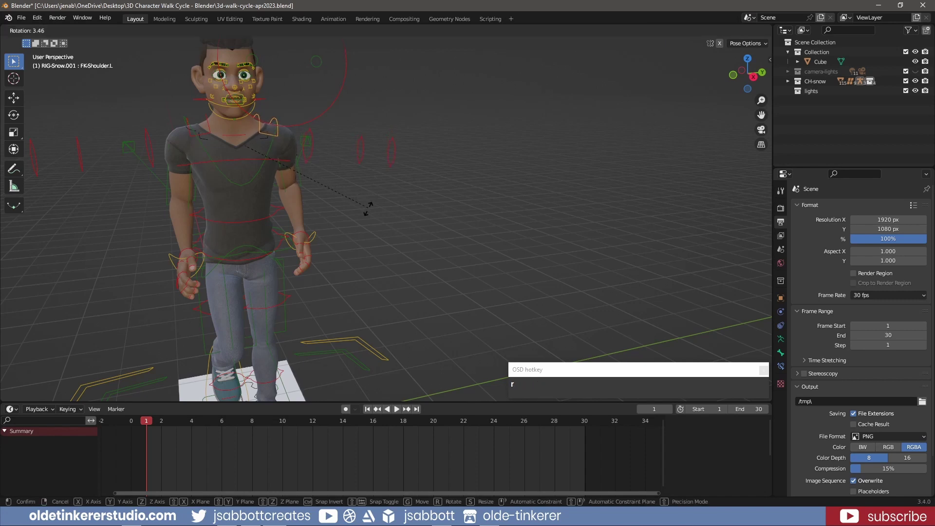
pyautogui.click(369, 220)
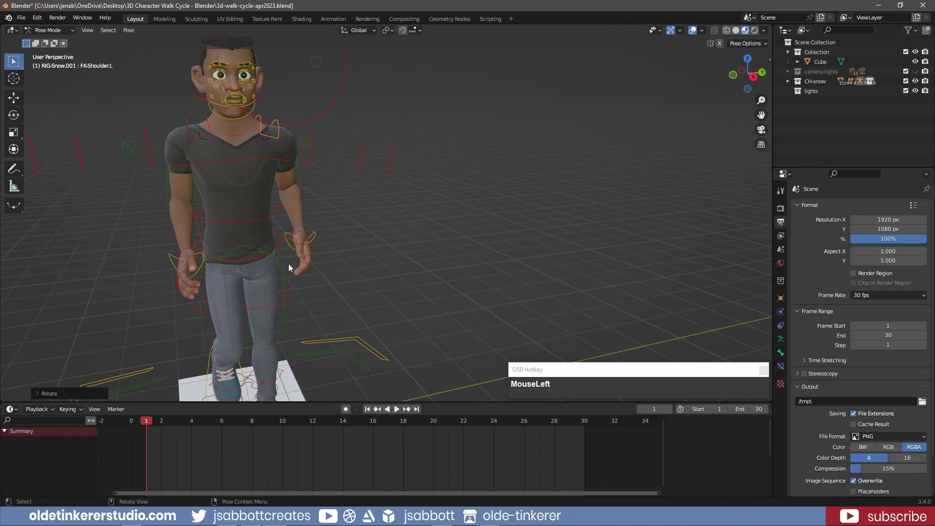
pyautogui.middleClick(273, 244)
pyautogui.click(269, 251)
pyautogui.middleClick(359, 223)
pyautogui.press('r')
pyautogui.press('x')
pyautogui.click(357, 215)
pyautogui.press('ctrl+z')
# - Rotate FK-Spine and tilt MSTR-Spine_Torso on X, then return to side view with all bones selected
pyautogui.click(273, 256)
pyautogui.press('r')
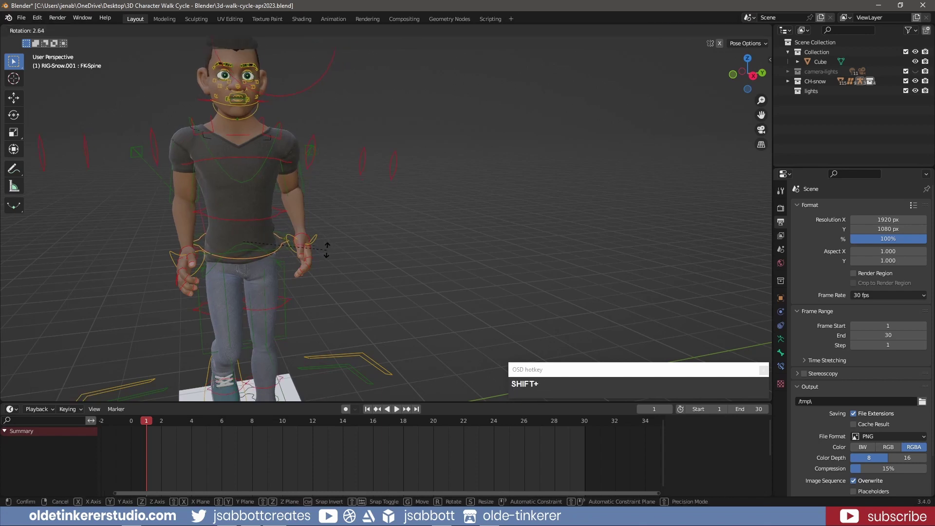
pyautogui.click(330, 256)
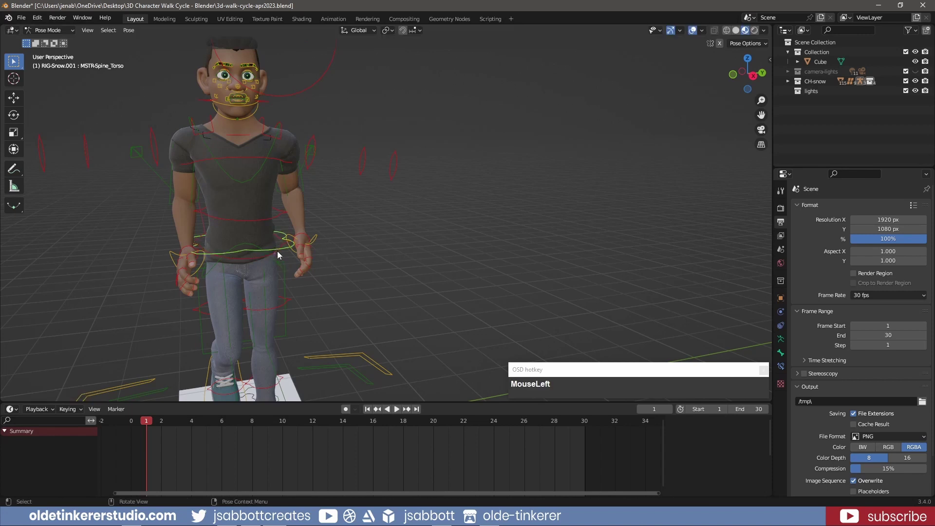
pyautogui.press('r')
pyautogui.press('x')
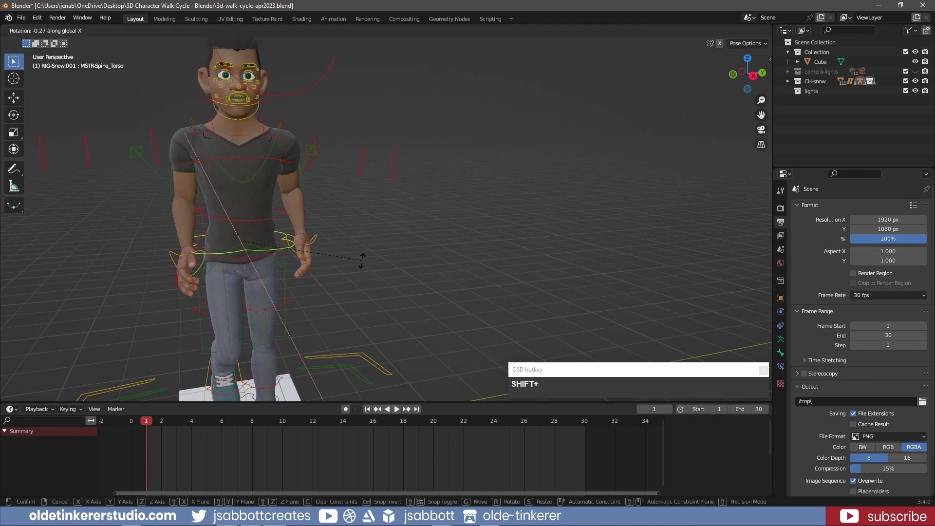
pyautogui.click(361, 290)
pyautogui.press('KP_1')
pyautogui.scroll(-3)
pyautogui.press('a')
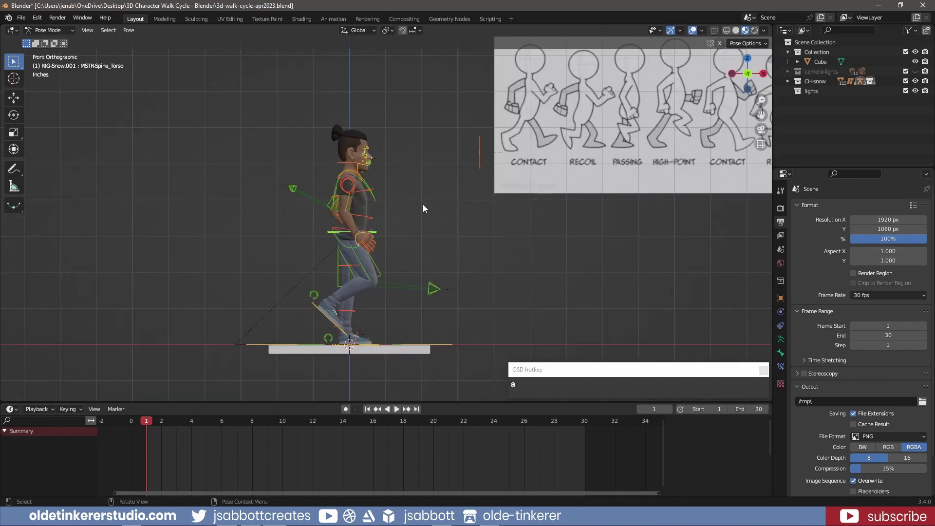
# - Key the contact pose on frame 1 and paste a copy of its keyframes onto frame 30
pyautogui.press('i')
pyautogui.moveTo(414, 244); pyautogui.dragTo(154, 436)
pyautogui.press('ctrl+c')
pyautogui.moveTo(149, 424); pyautogui.dragTo(588, 423)
pyautogui.press('ctrl+v')
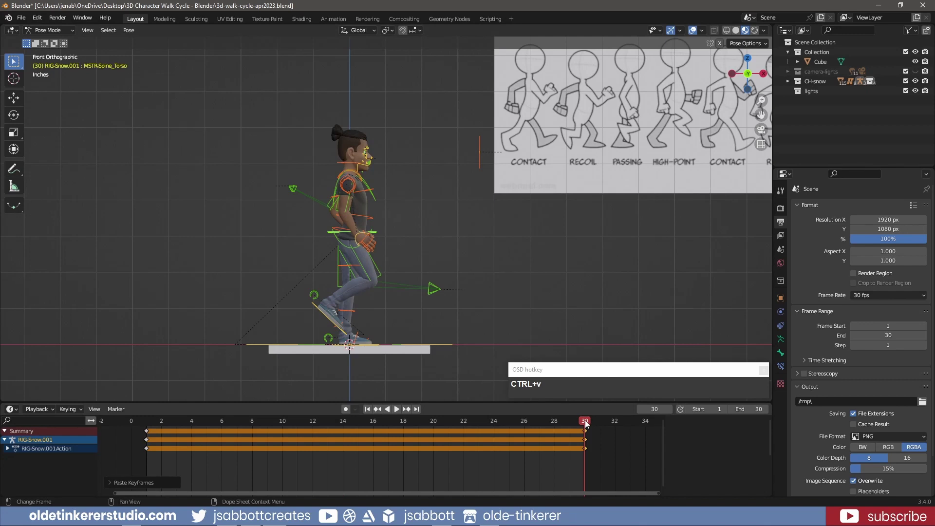
# - Paste the mirrored contact pose onto frame 15, then move to frame 4 for the recoil pose
pyautogui.moveTo(588, 423); pyautogui.dragTo(352, 439)
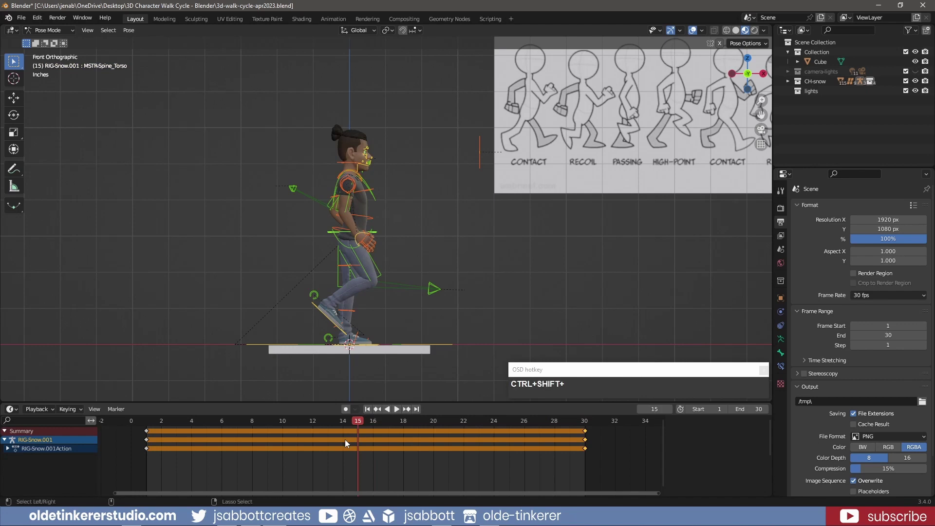
pyautogui.press('ctrl+shift+v')
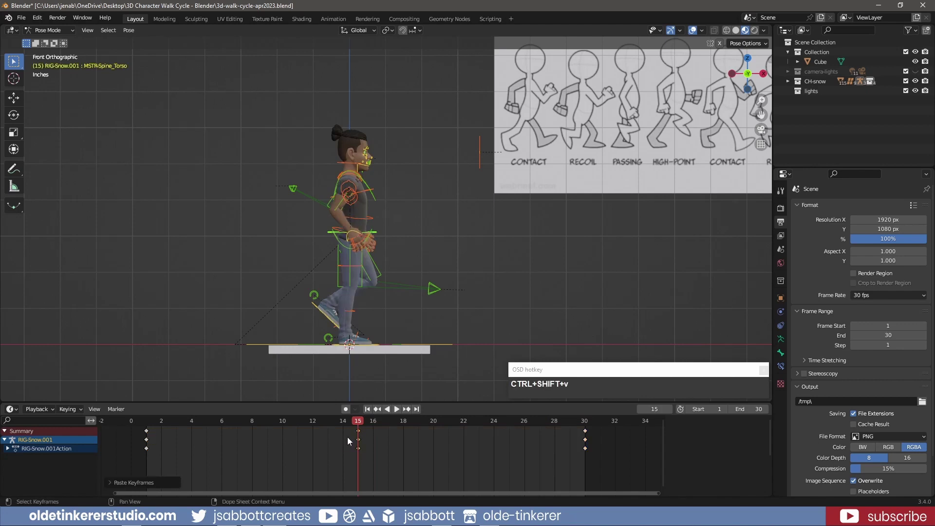
pyautogui.moveTo(409, 284); pyautogui.dragTo(418, 422)
pyautogui.moveTo(370, 411); pyautogui.dragTo(203, 438)
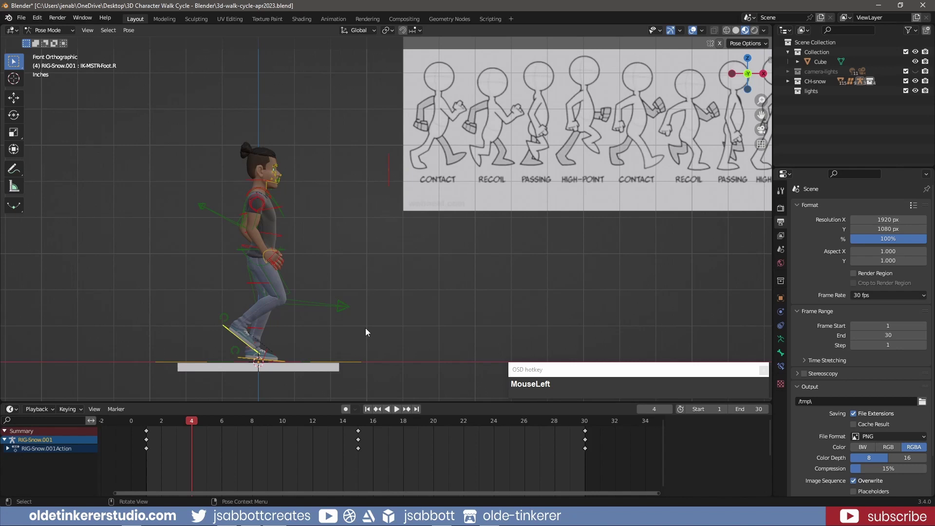
# - Lift and rotate the trailing IK foot at frame 4 for the recoil pose
pyautogui.press('g')
pyautogui.press('x')
pyautogui.click(409, 321)
pyautogui.press('r')
pyautogui.click(403, 279)
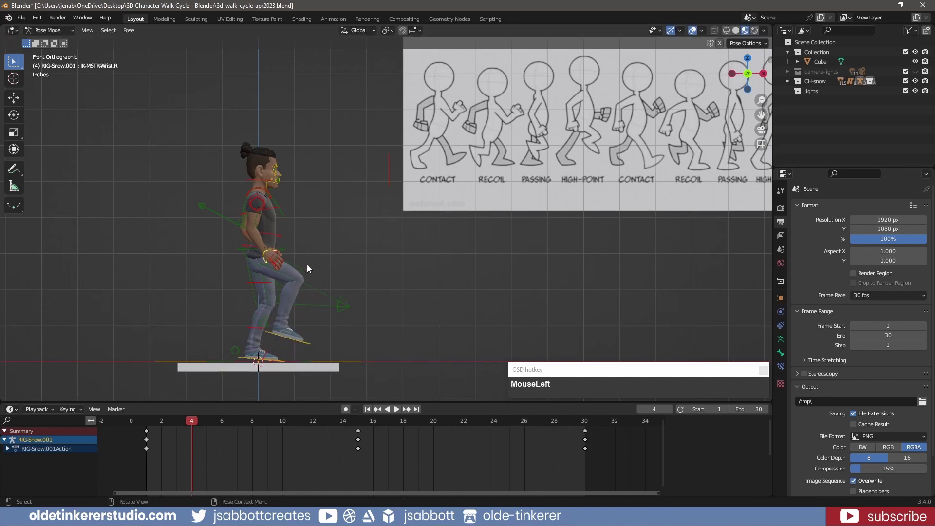
# - Move the right wrist control along X and down along Z for the recoil pose
pyautogui.press('g')
pyautogui.press('x')
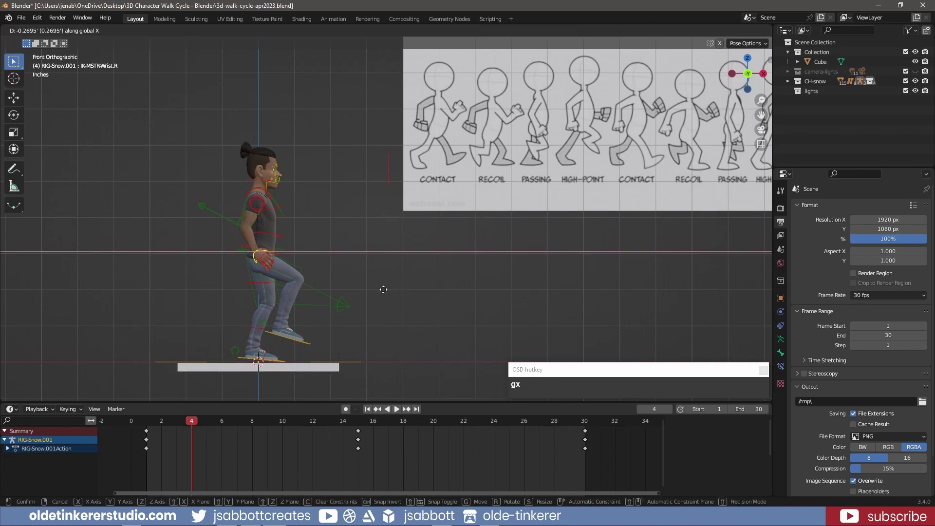
pyautogui.click(379, 295)
pyautogui.press('g')
pyautogui.press('z')
# - Rotate the left IK foot to tilt it for the recoil pose
pyautogui.click(391, 300)
pyautogui.press('r')
pyautogui.click(354, 341)
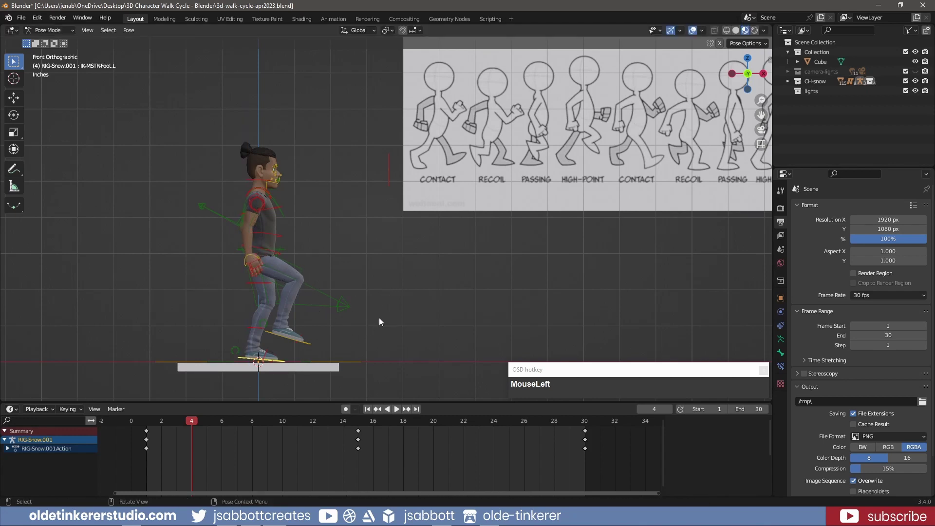
pyautogui.press('r')
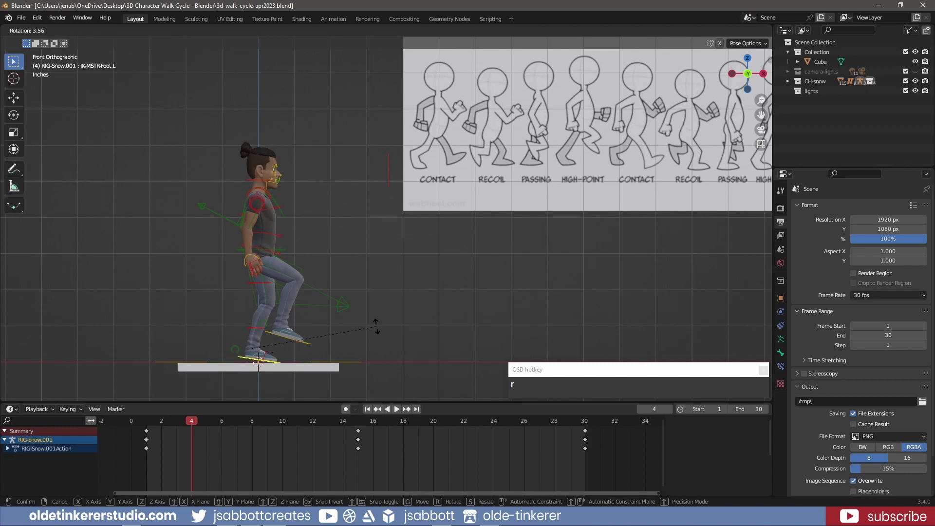
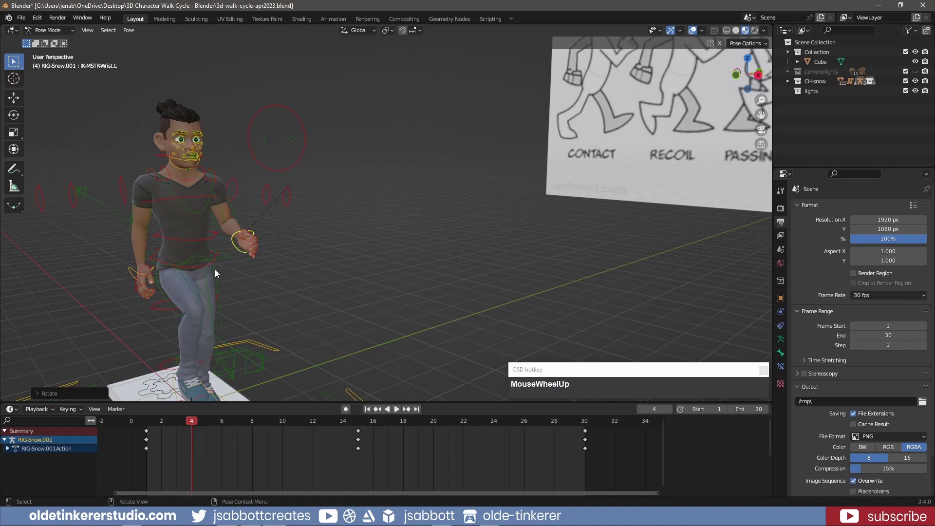
# - Rotate IK-MSTR-Wrist.L to adjust the hand swing at frame 4
pyautogui.click(219, 259)
pyautogui.press('r')
pyautogui.click(291, 276)
pyautogui.press('r')
pyautogui.press('r')
# - Shift MSTR-Spine_Torso vertically in side view to drop the torso for the recoil
pyautogui.click(329, 240)
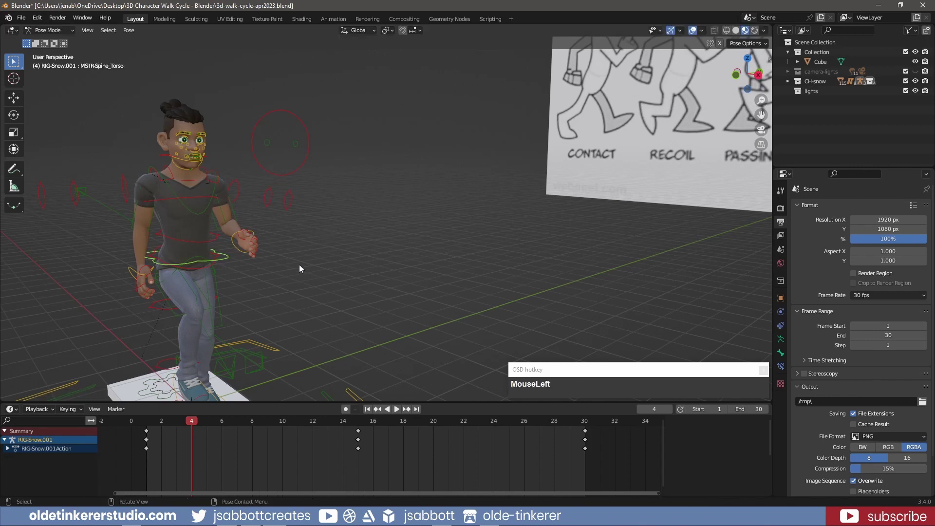
pyautogui.press('KP_1')
pyautogui.scroll(-3)
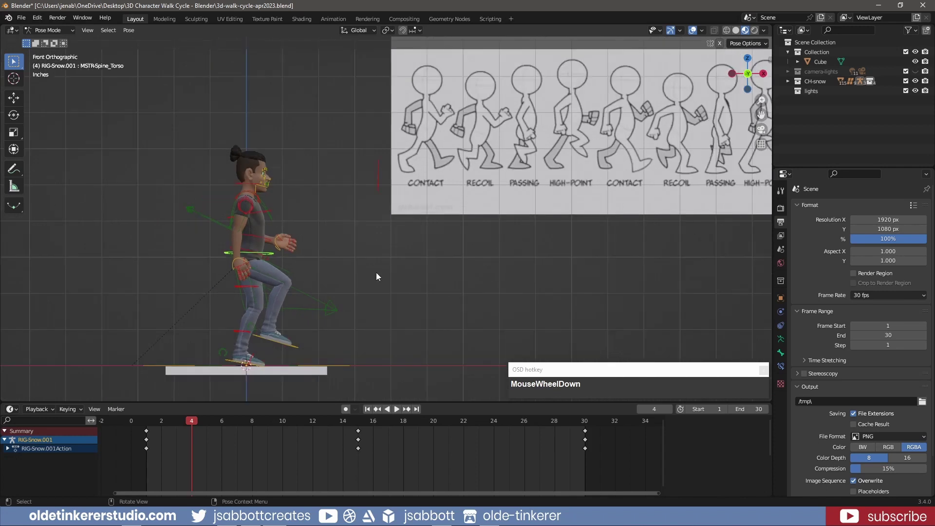
pyautogui.press('g')
pyautogui.press('z')
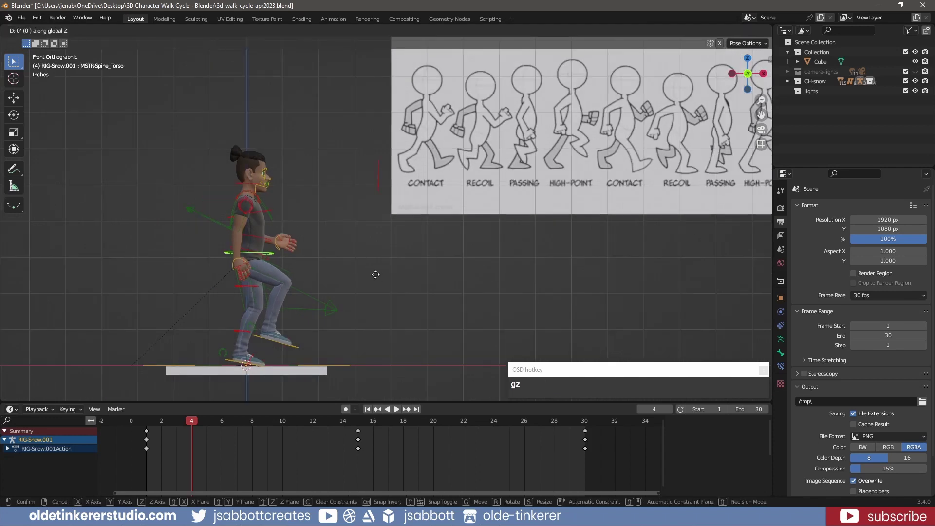
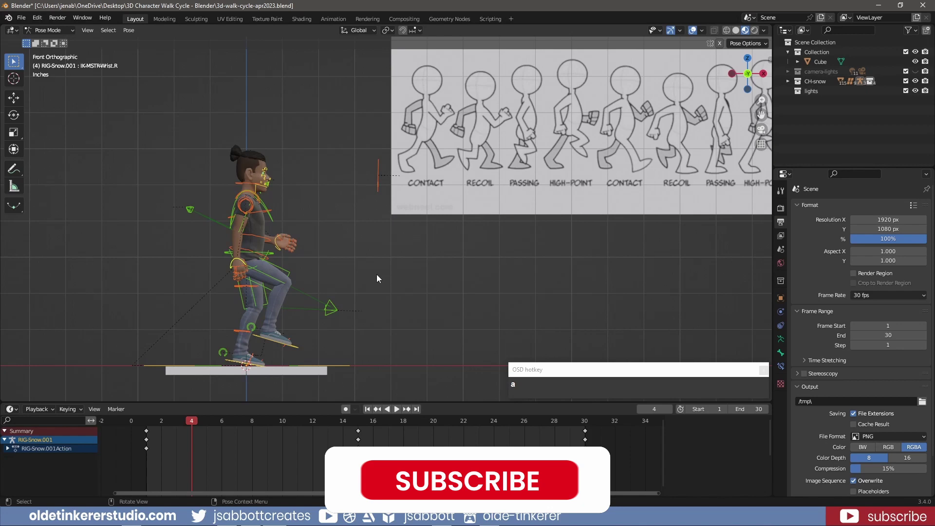
# - Key Location, Rotation & Scale on frame 4, paste the mirrored keys onto frame 19, then move to frame 8
pyautogui.press('i')
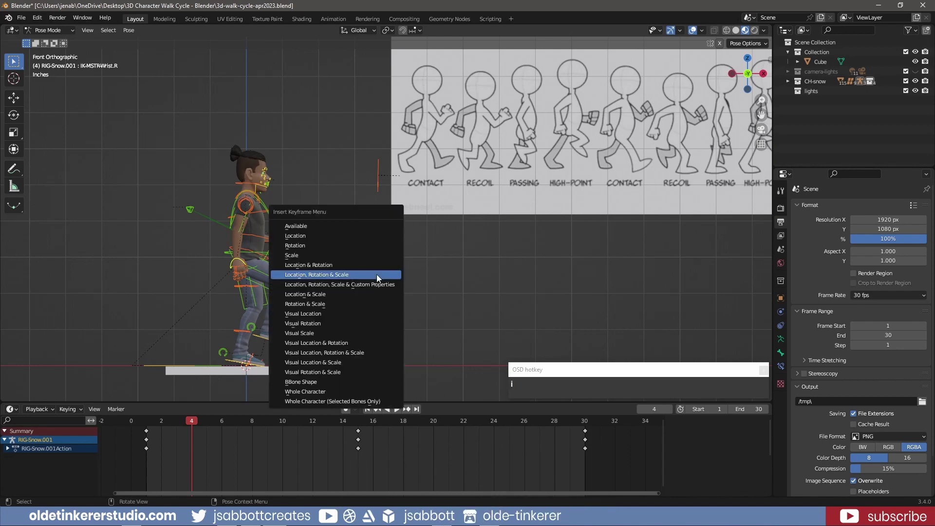
pyautogui.moveTo(380, 279); pyautogui.dragTo(223, 443)
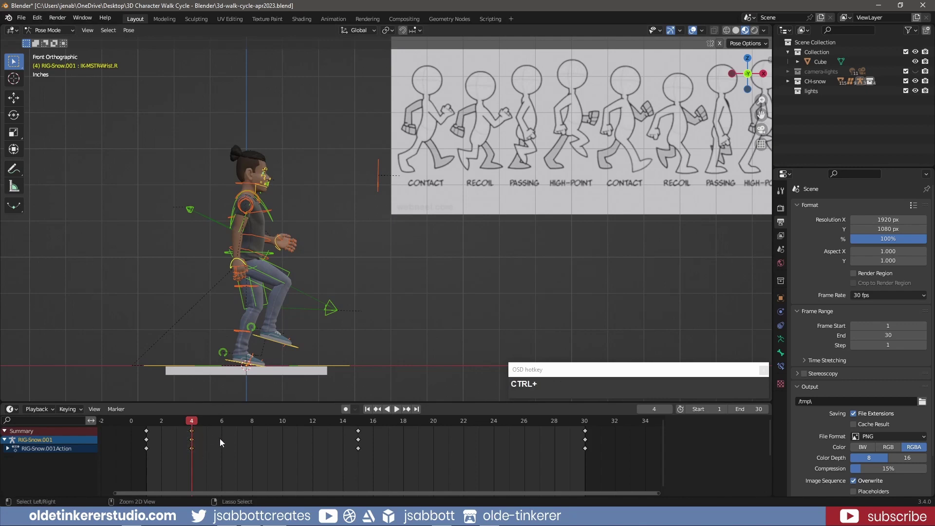
pyautogui.press('ctrl+c')
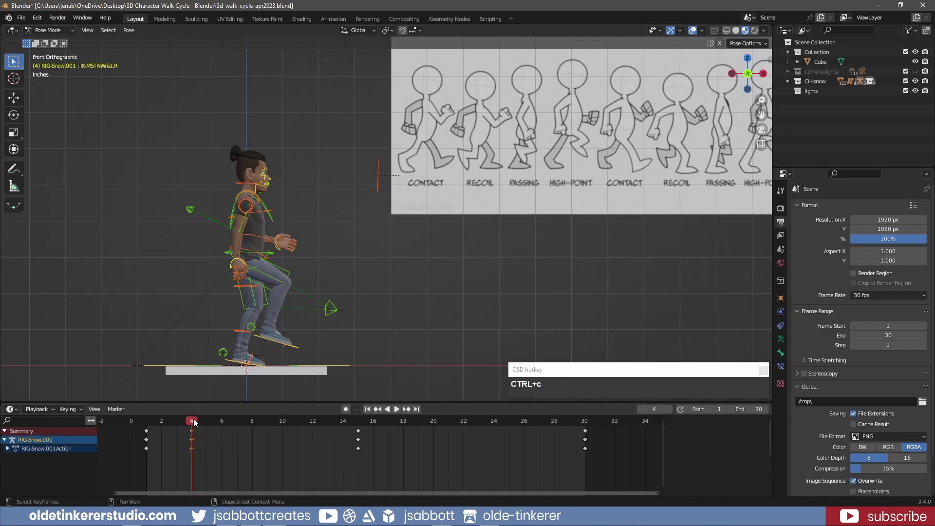
pyautogui.moveTo(197, 423); pyautogui.dragTo(404, 424)
pyautogui.press('Right')
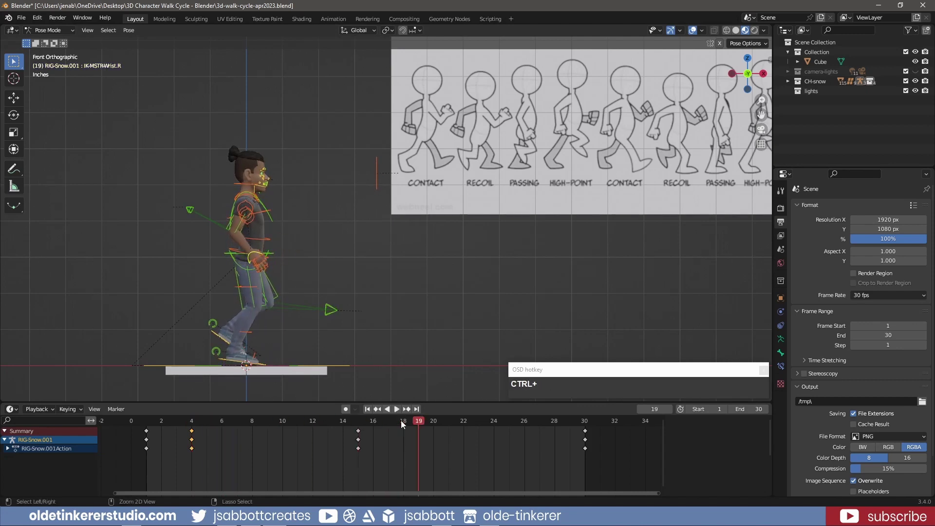
pyautogui.press('ctrl+shift+v')
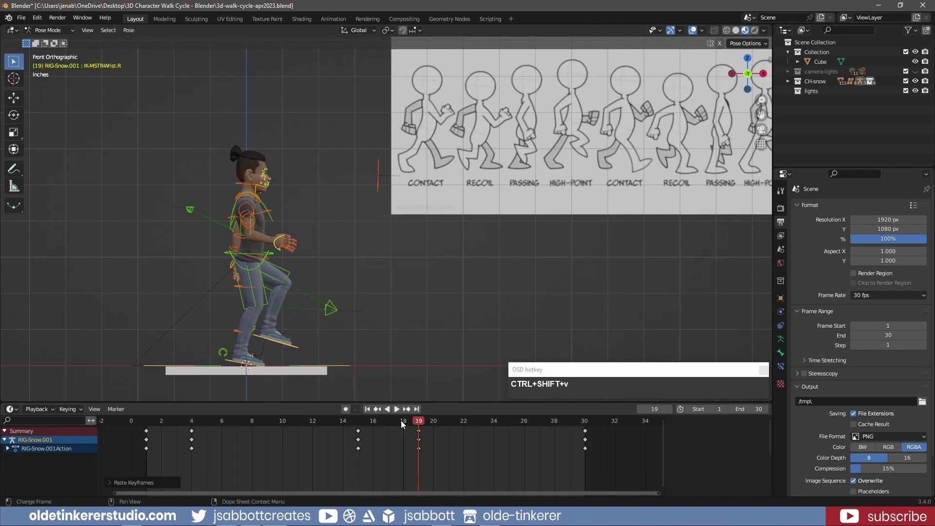
pyautogui.moveTo(420, 423); pyautogui.dragTo(239, 420)
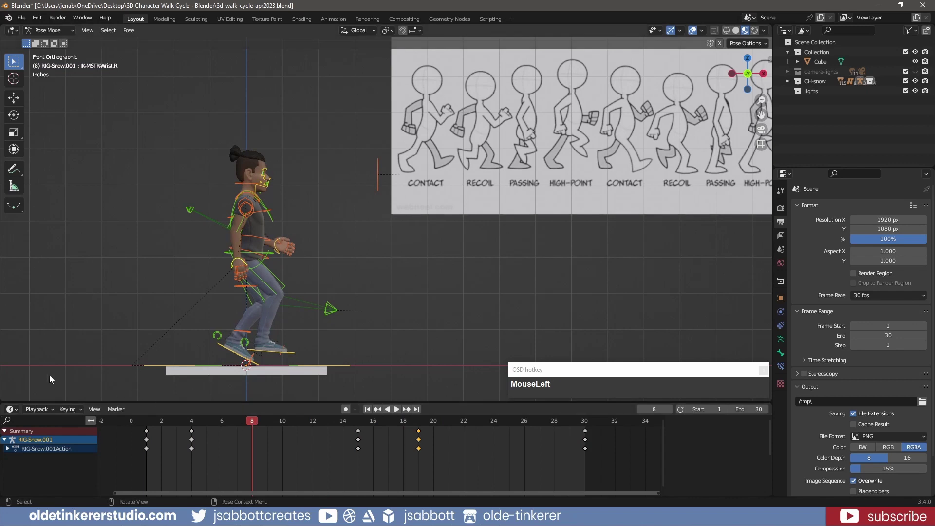
# - Move and rotate the right IK foot into its frame 8 passing position
pyautogui.scroll(-3)
pyautogui.click(297, 357)
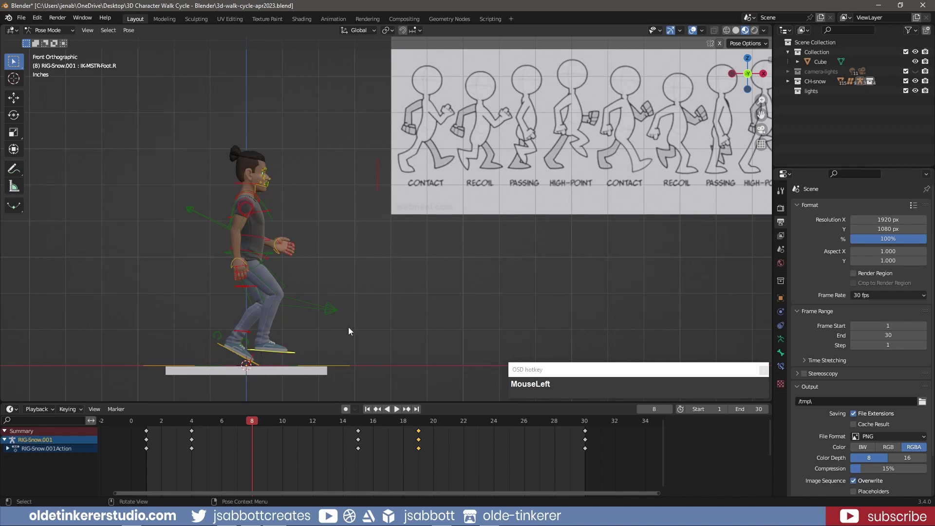
pyautogui.press('g')
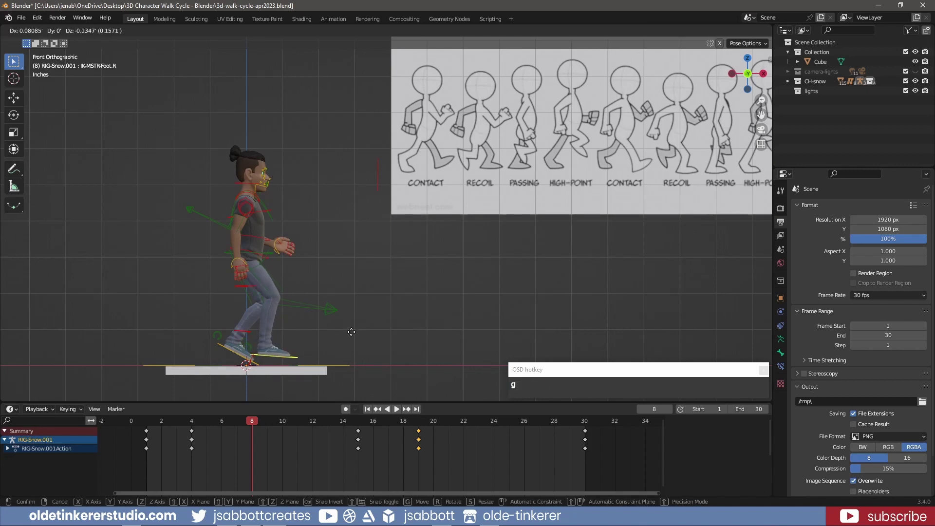
pyautogui.click(355, 343)
pyautogui.press('r')
pyautogui.click(364, 315)
pyautogui.press('g')
pyautogui.click(339, 275)
pyautogui.press('a')
pyautogui.press('g')
pyautogui.click(324, 251)
pyautogui.press('r')
pyautogui.click(376, 328)
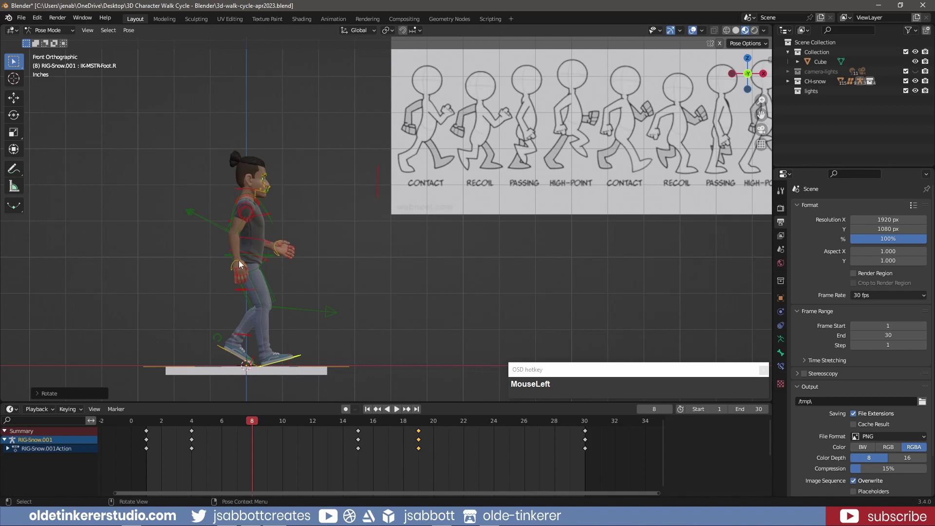
# - Slide the right wrist along X and rotate the spine control for frame 8
pyautogui.press('g')
pyautogui.press('x')
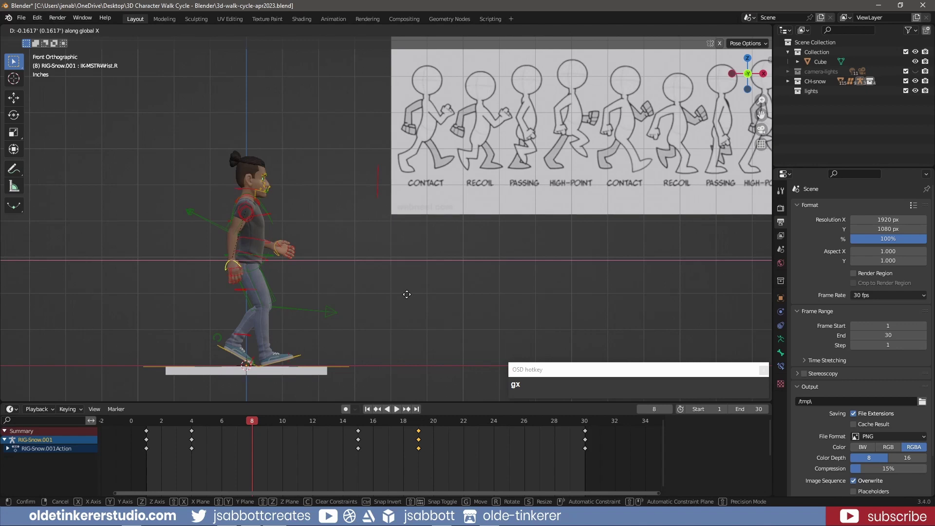
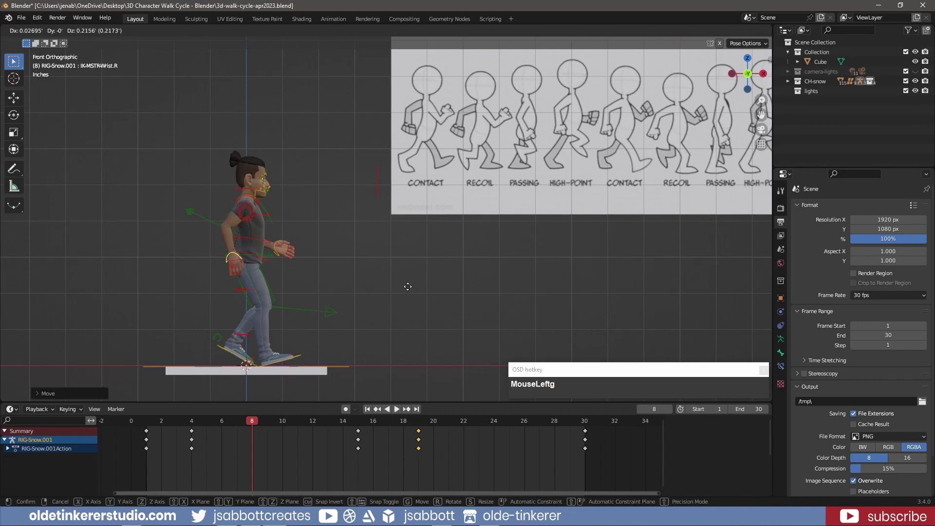
pyautogui.click(410, 286)
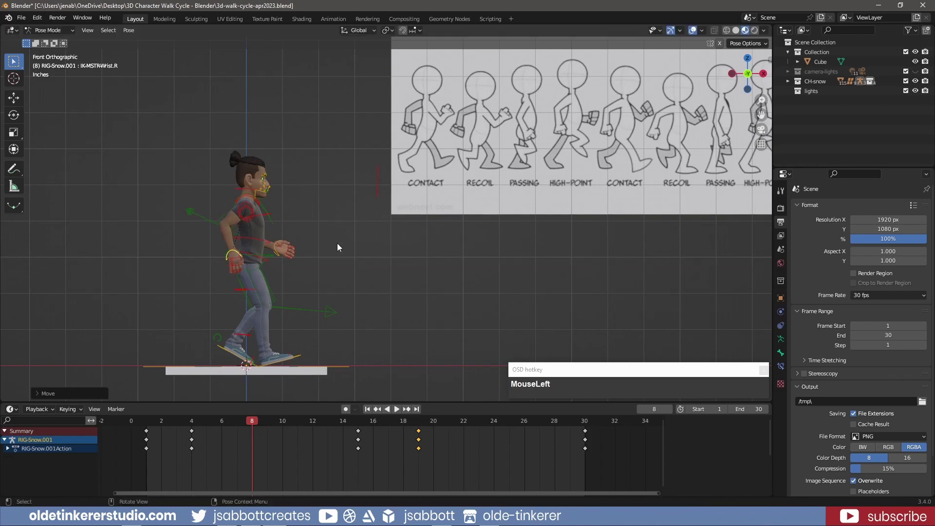
pyautogui.middleClick(338, 240)
pyautogui.scroll(3)
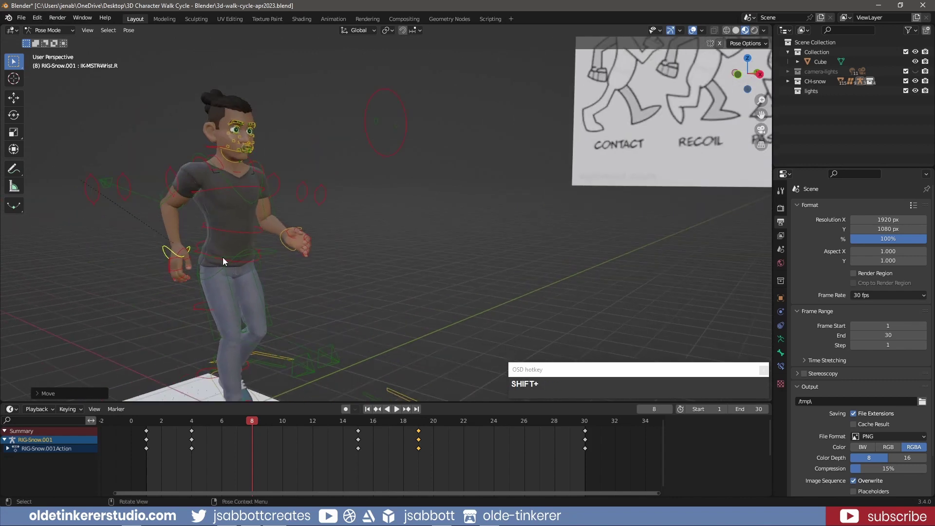
pyautogui.click(201, 247)
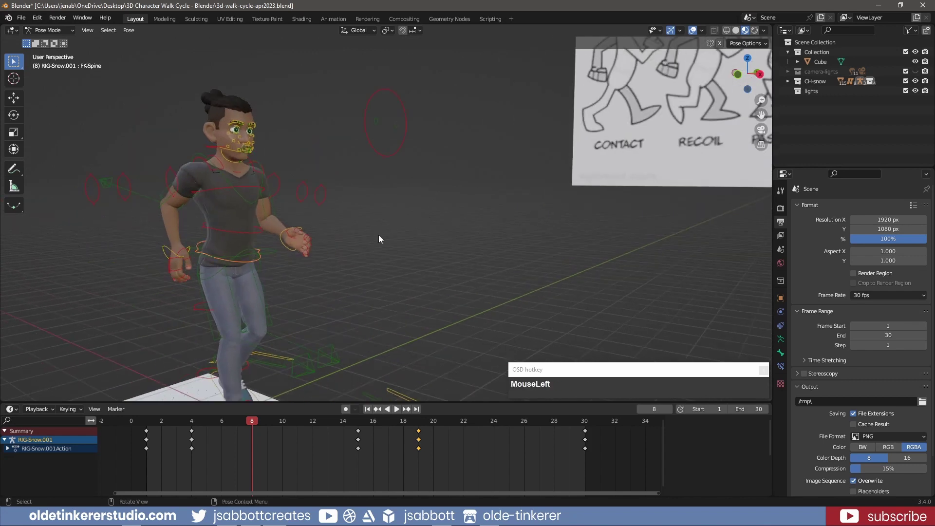
pyautogui.press('r')
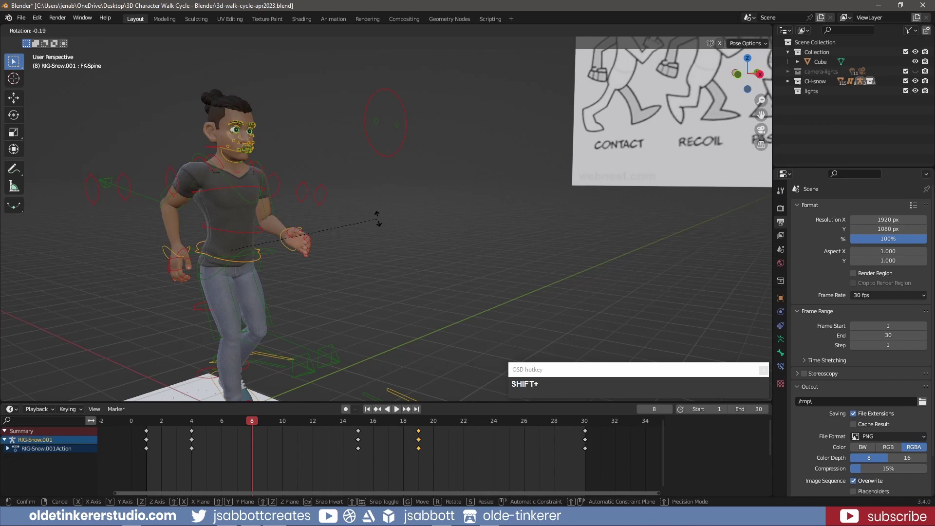
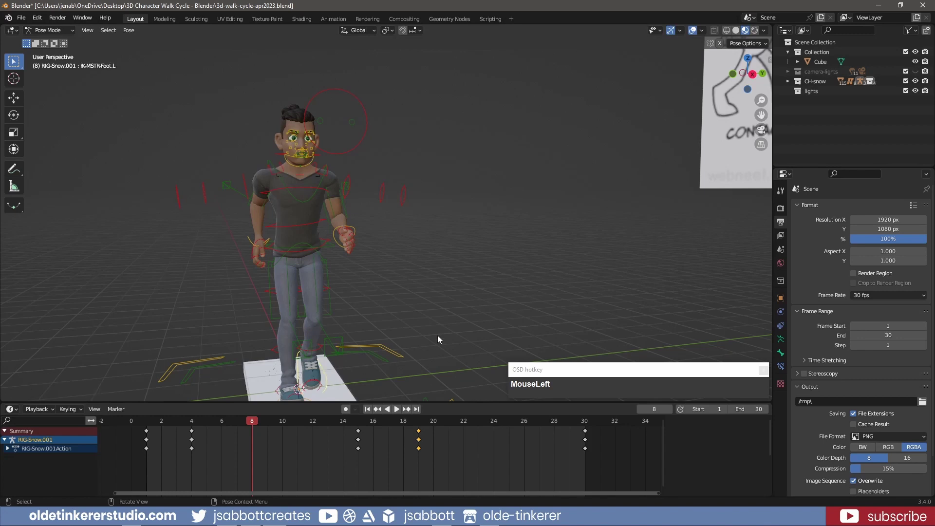
# - Move the left wrist along X and rotate the upper chest in front view
pyautogui.press('KP_1')
pyautogui.scroll(-3)
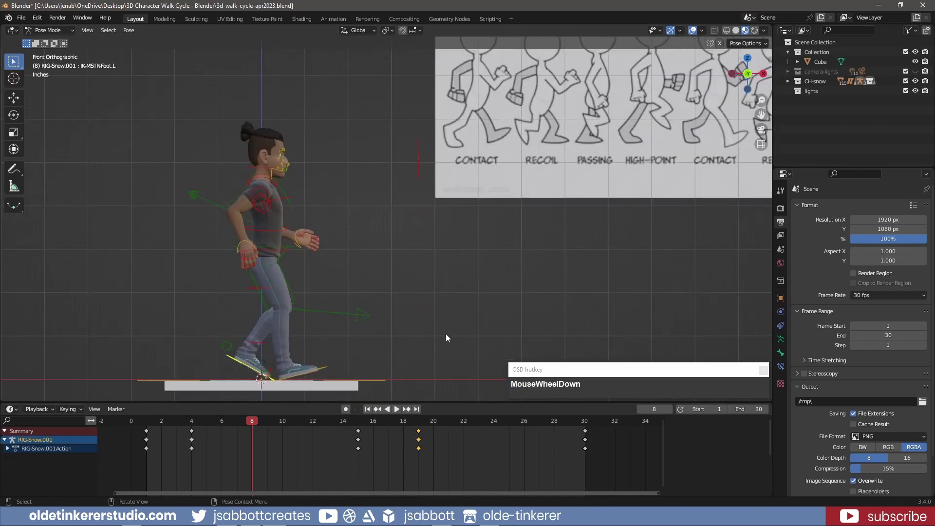
pyautogui.middleClick(432, 332)
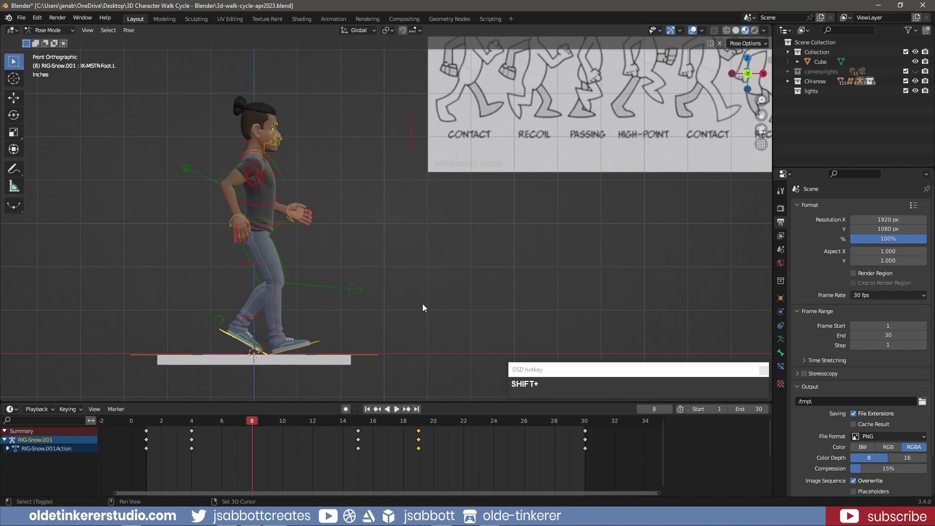
pyautogui.scroll(-3)
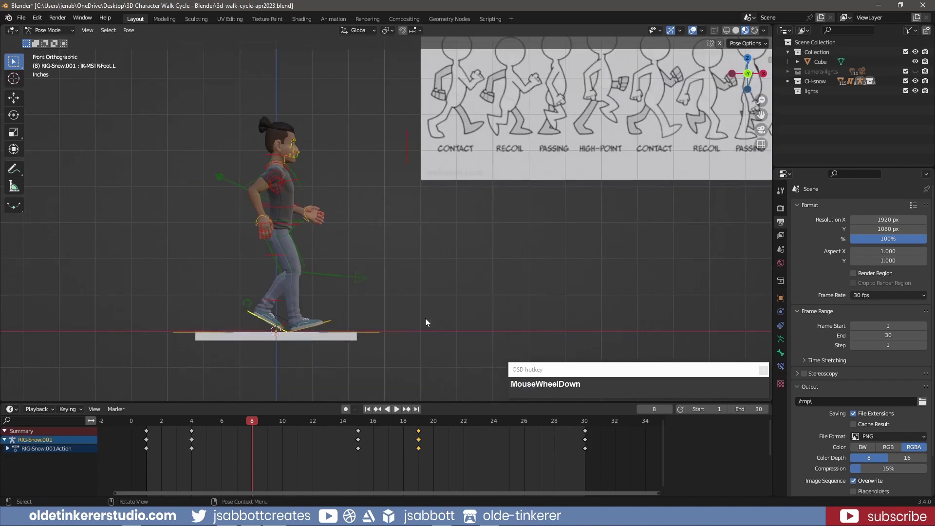
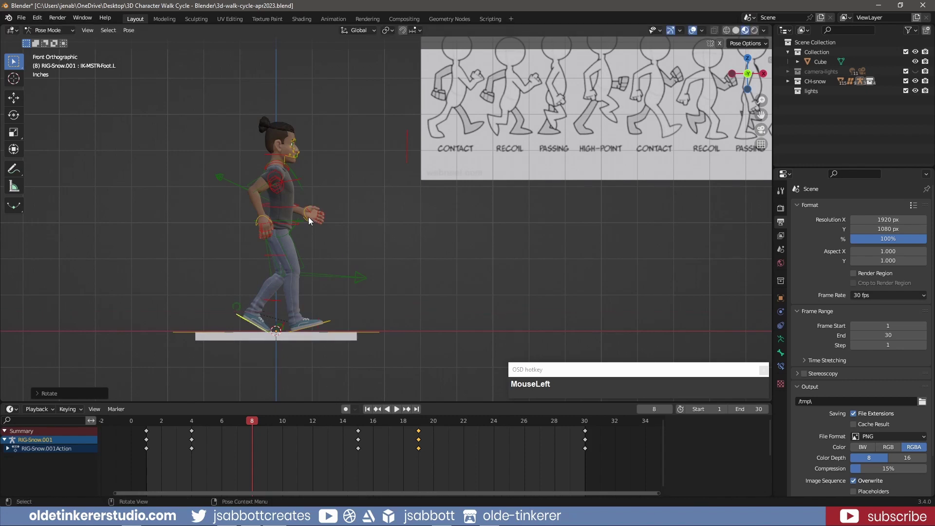
pyautogui.middleClick(384, 229)
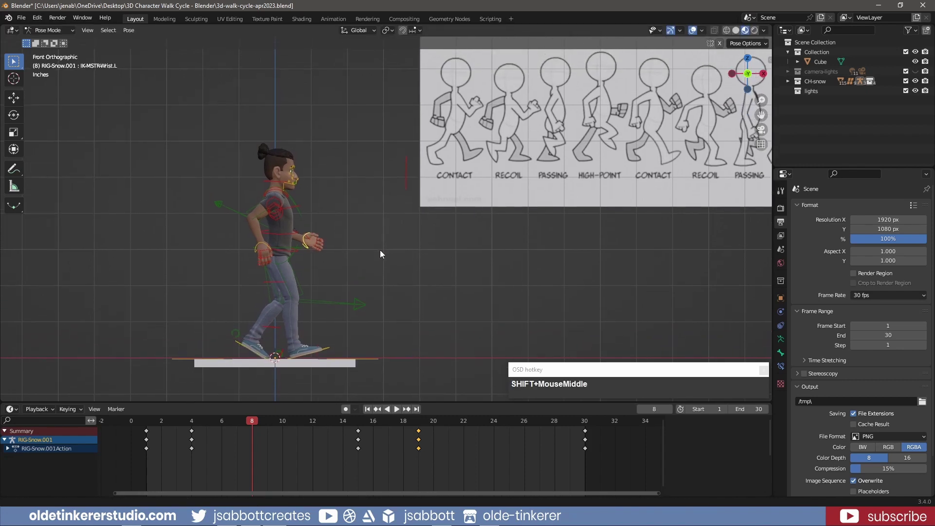
pyautogui.press('shift+g')
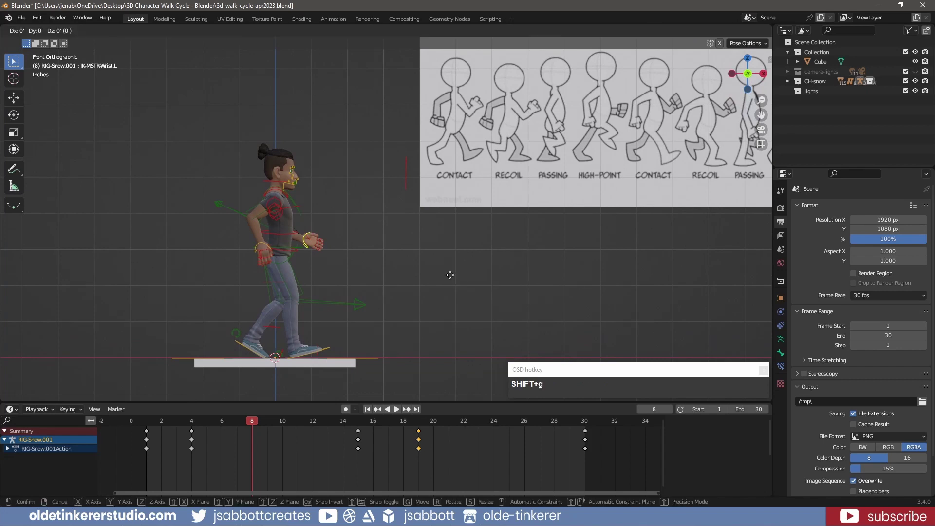
pyautogui.press('x')
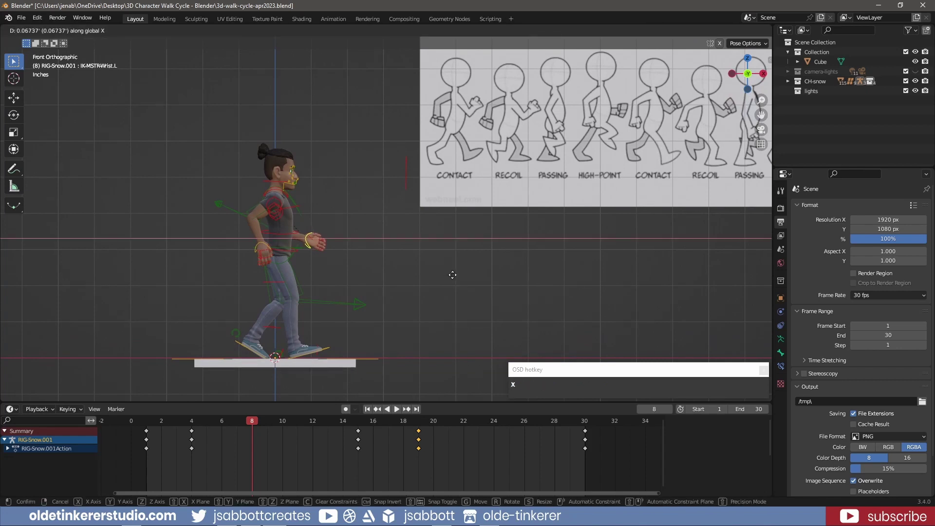
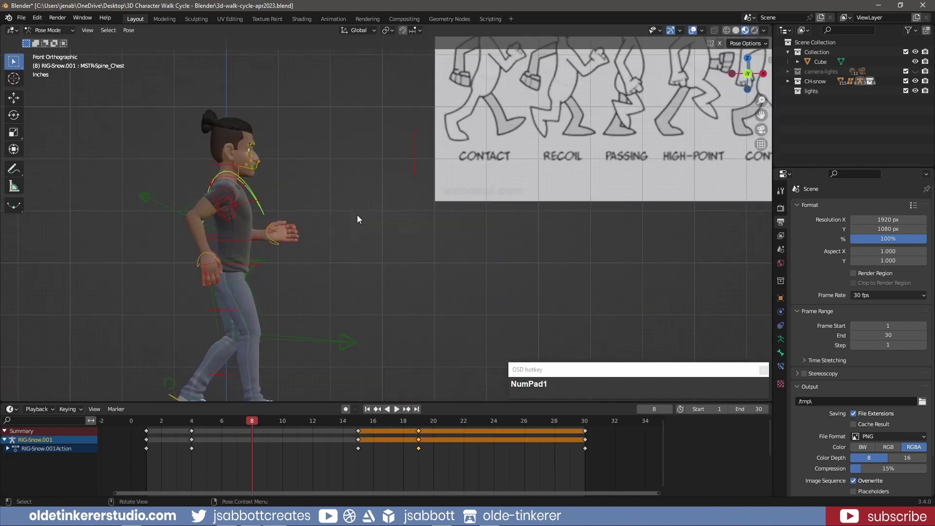
pyautogui.press('r')
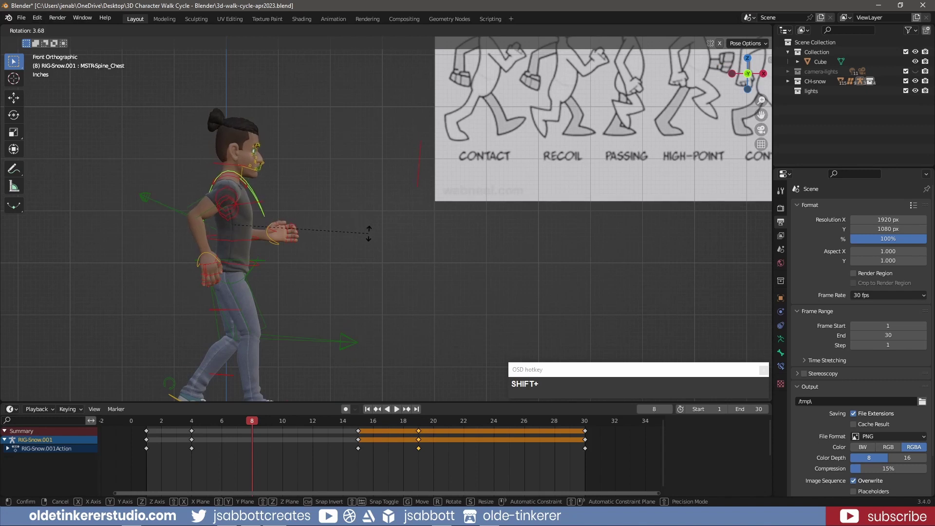
pyautogui.click(372, 239)
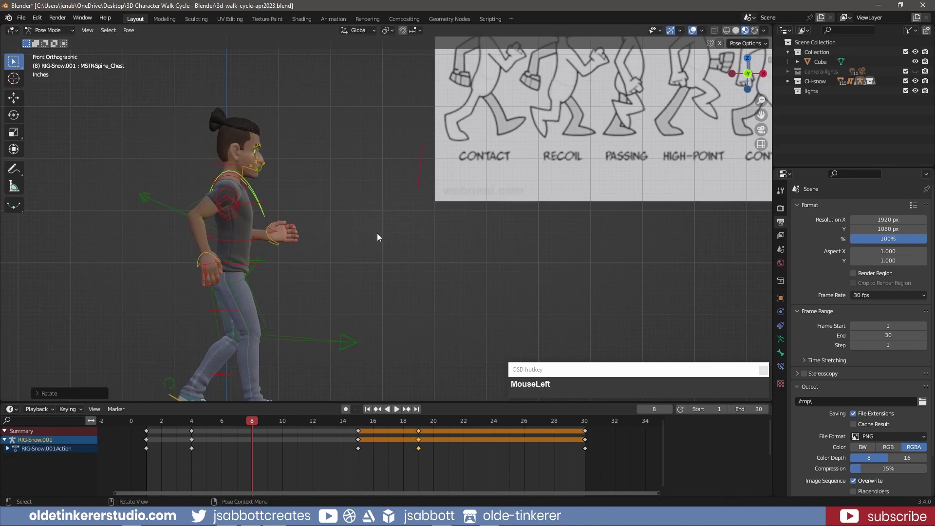
# - Select all rig controls and key the whole frame 8 pose
pyautogui.scroll(-3)
pyautogui.middleClick(398, 266)
pyautogui.press('shift+a')
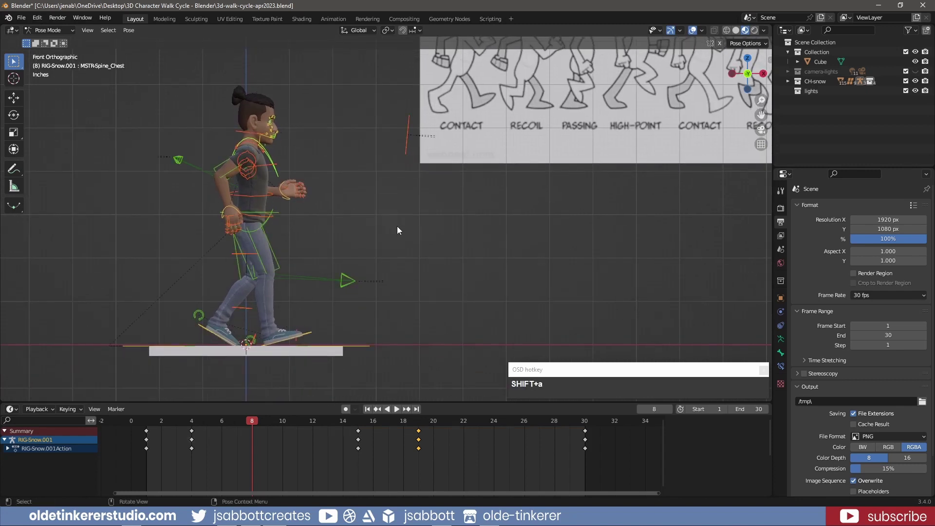
pyautogui.press('i')
pyautogui.click(400, 229)
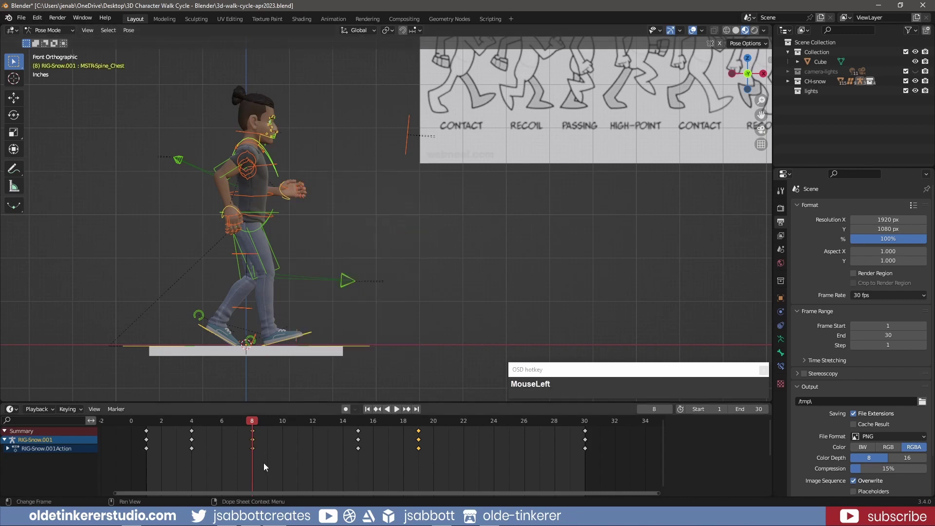
# - Copy the frame 8 keys, paste them mirrored onto frame 23, then move to frame 12
pyautogui.press('ctrl+c')
pyautogui.moveTo(256, 423); pyautogui.dragTo(471, 429)
pyautogui.press('Right')
pyautogui.press('ctrl+shift+v')
pyautogui.moveTo(368, 414); pyautogui.dragTo(469, 252)
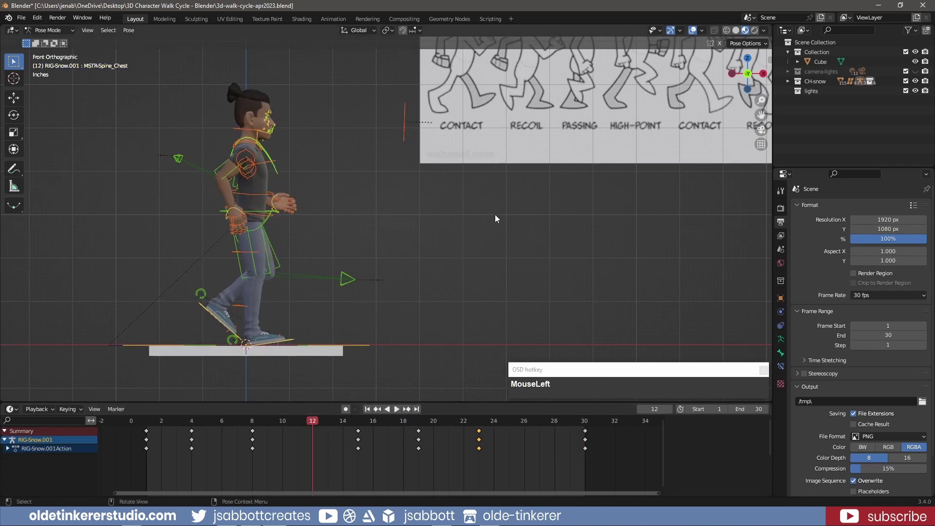
# - Recentre the character and rotate the right foot control into its frame-12 angle
pyautogui.middleClick(536, 194)
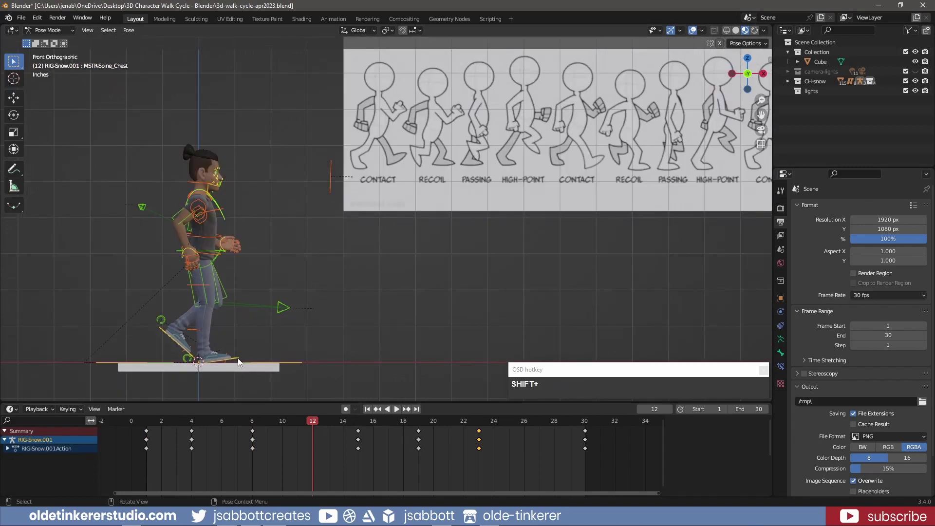
pyautogui.click(241, 362)
pyautogui.press('r')
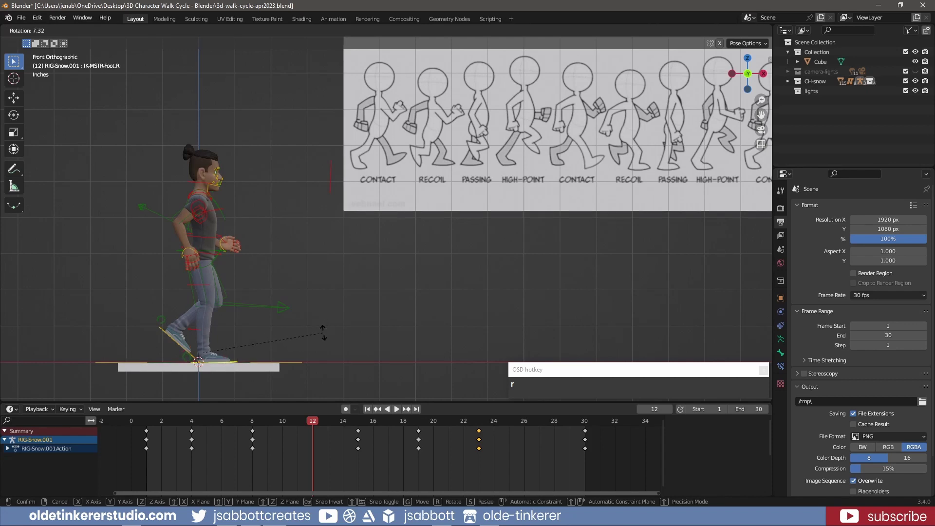
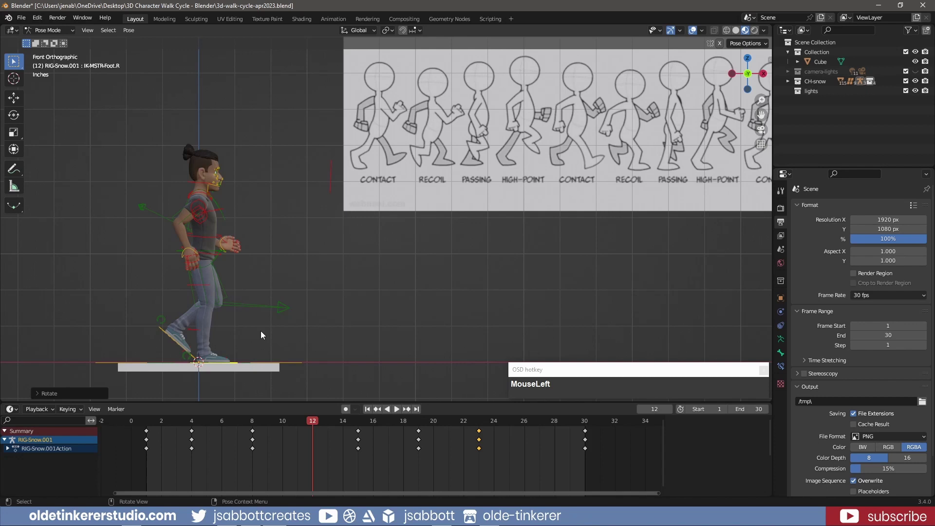
pyautogui.press('a')
# - Reposition the torso control and move the right wrist along X then Z
pyautogui.click(252, 258)
pyautogui.press('g')
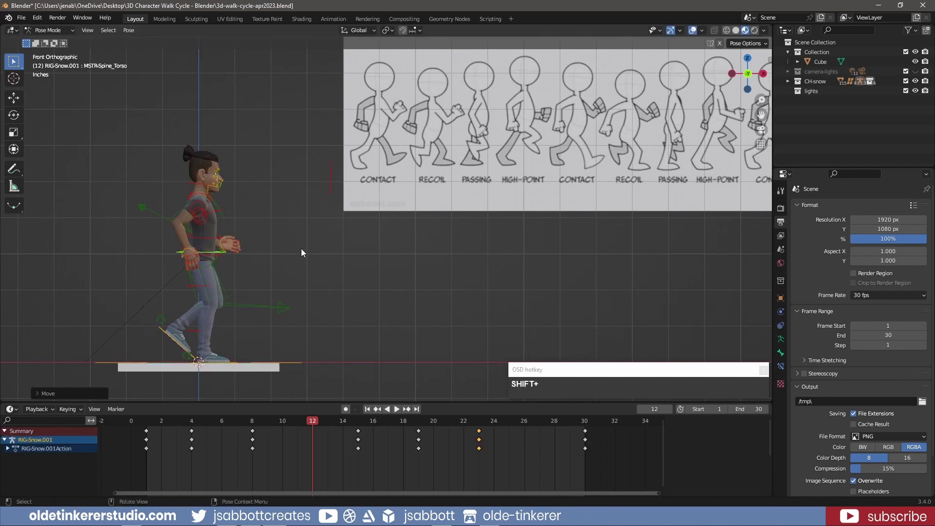
pyautogui.click(194, 251)
pyautogui.press('g')
pyautogui.press('x')
pyautogui.click(318, 311)
pyautogui.press('g')
pyautogui.press('z')
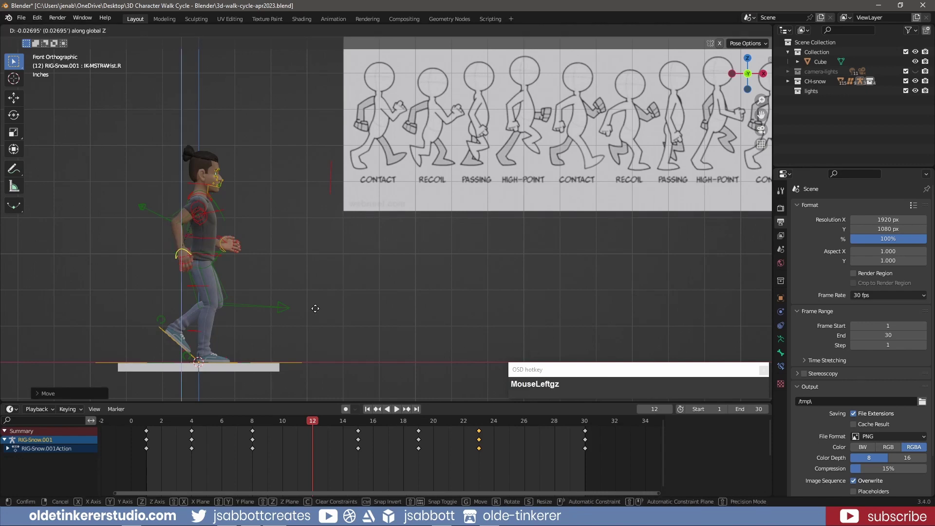
pyautogui.click(318, 313)
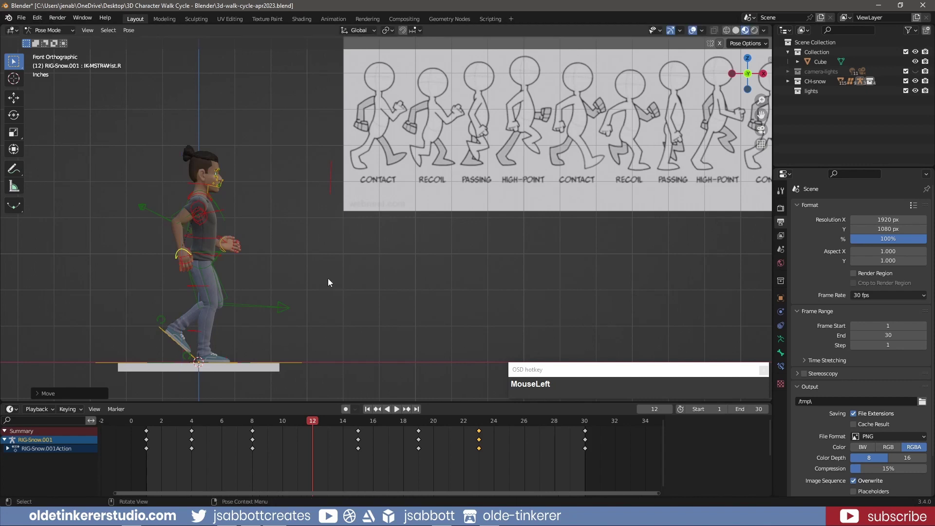
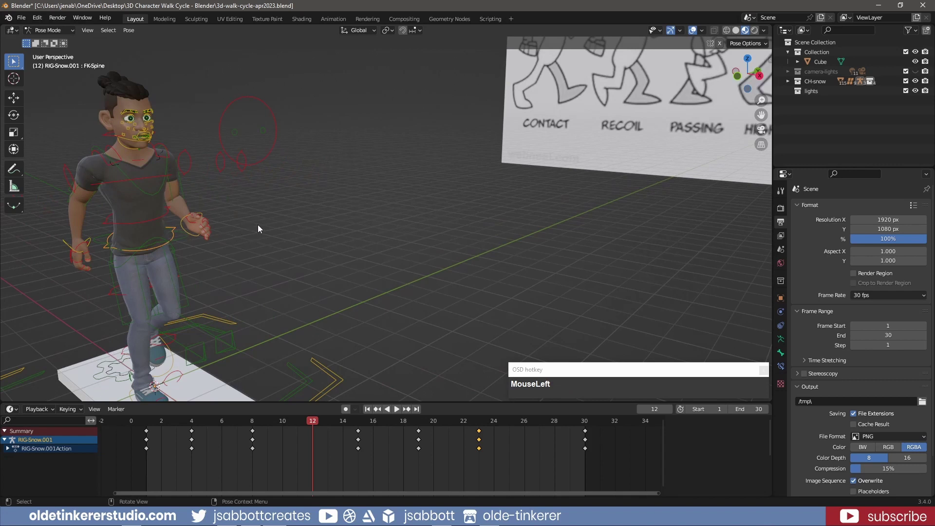
# - Rotate the spine control, then adjust the torso control's rotation on one axis
pyautogui.press('r')
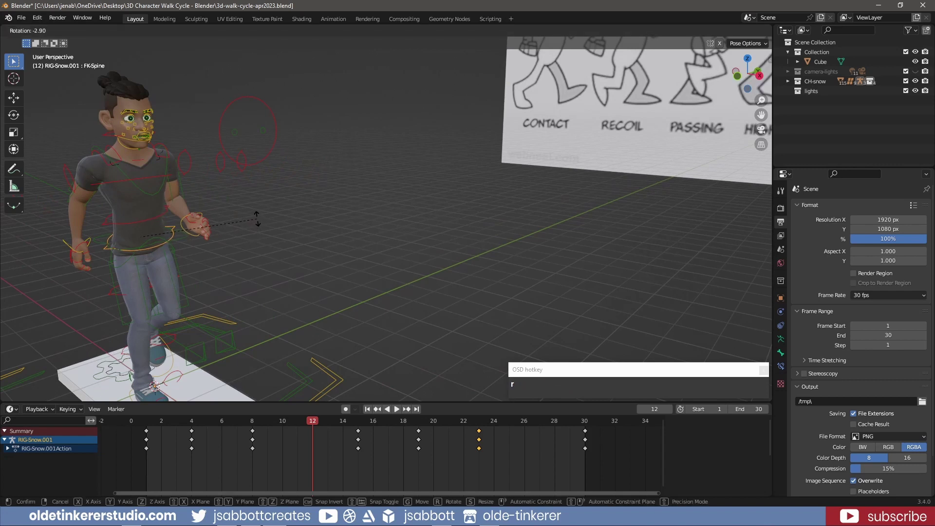
pyautogui.click(260, 222)
pyautogui.press('r')
pyautogui.click(129, 182)
pyautogui.press('ctrl+z')
pyautogui.press('r')
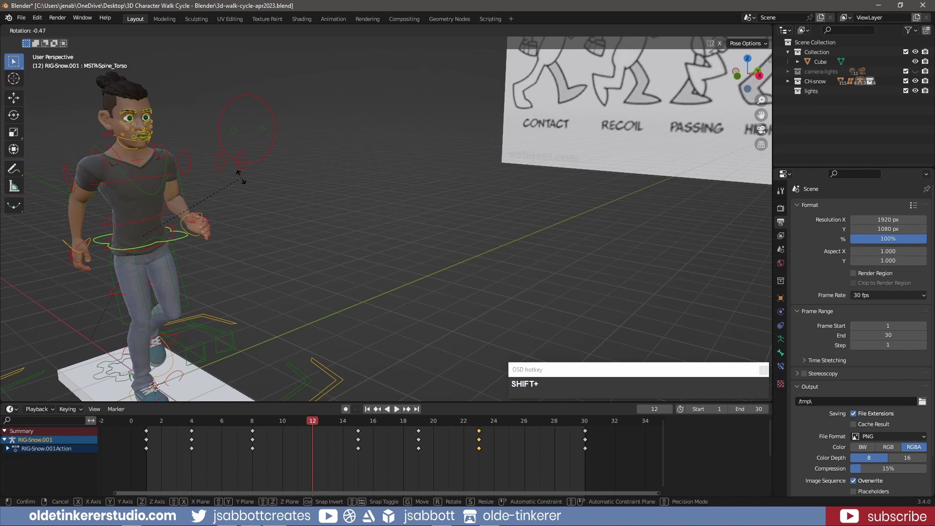
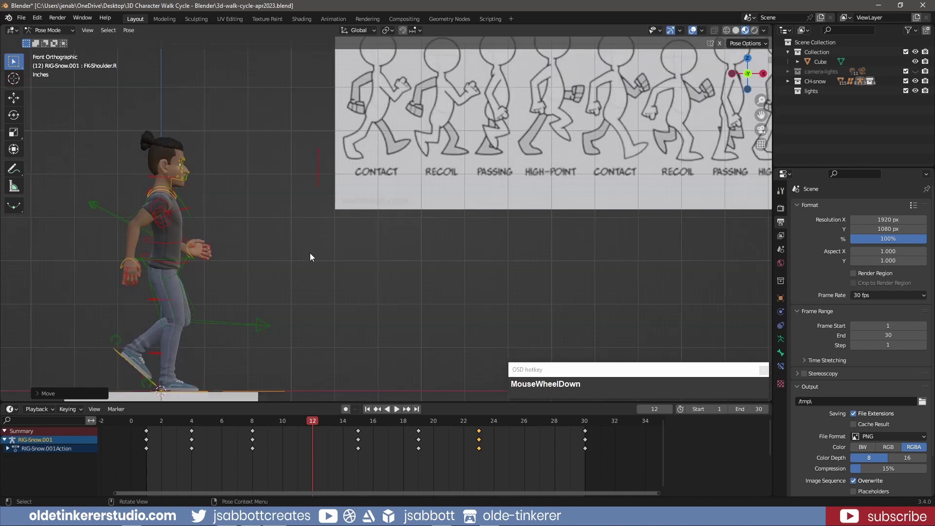
# - From the side view, slide the left foot along X, tilt it, and move the left wrist forward
pyautogui.middleClick(268, 305)
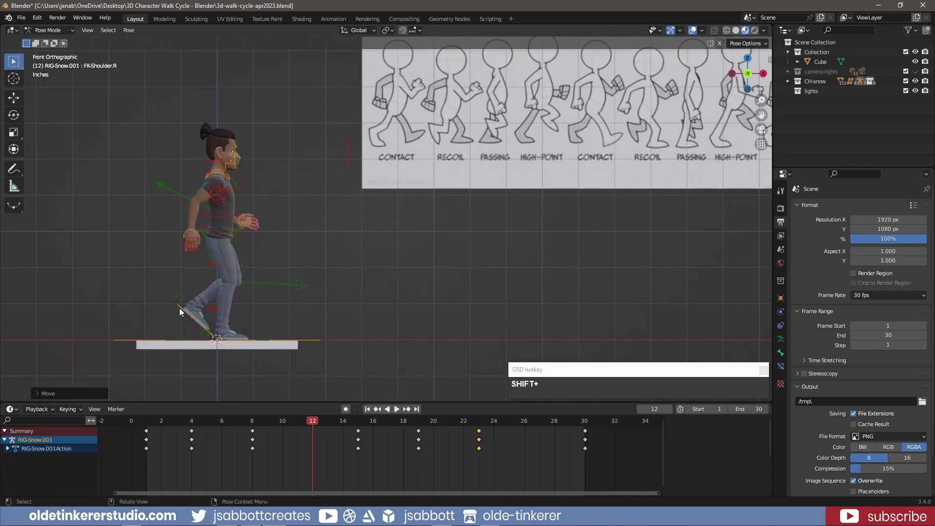
pyautogui.click(182, 312)
pyautogui.press('g')
pyautogui.press('x')
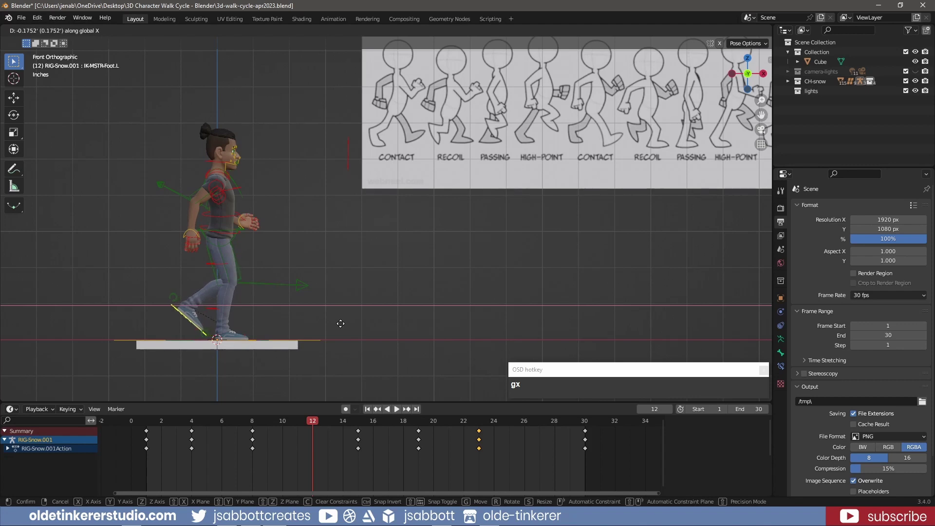
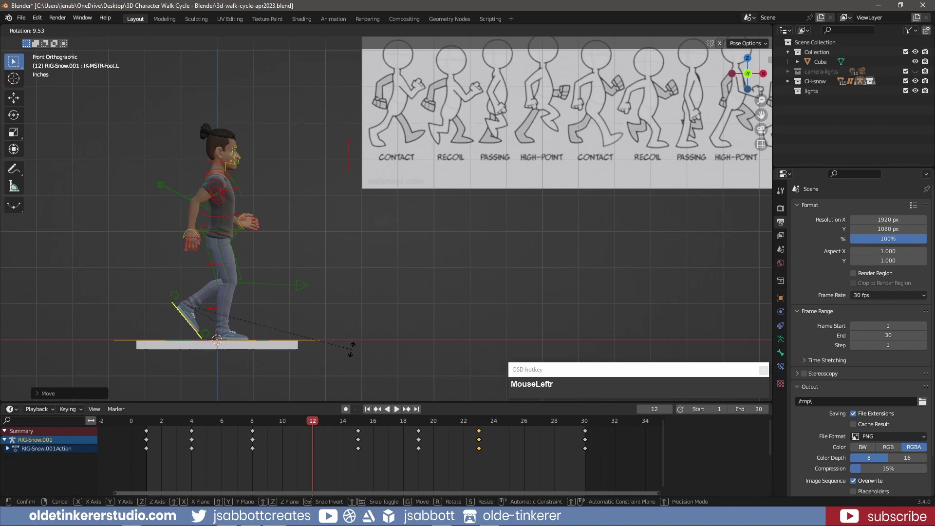
pyautogui.moveTo(354, 353); pyautogui.dragTo(352, 284)
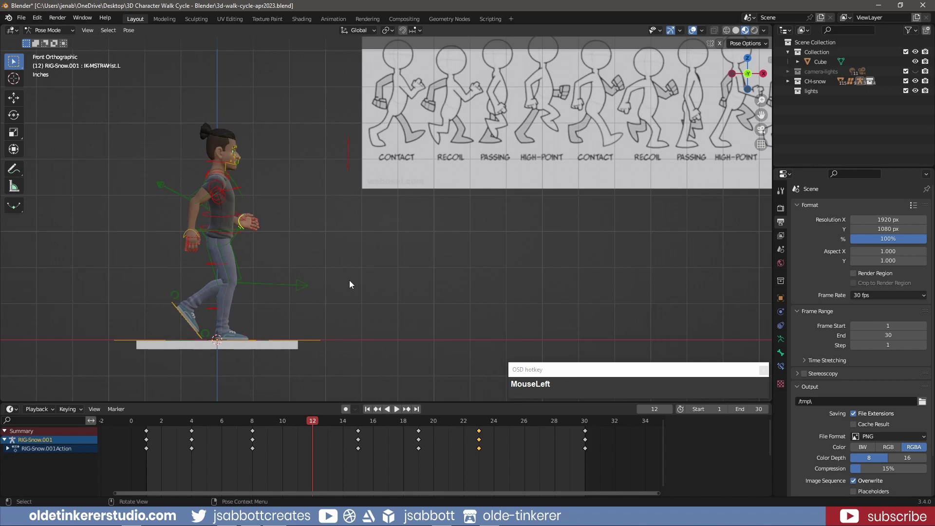
pyautogui.press('g')
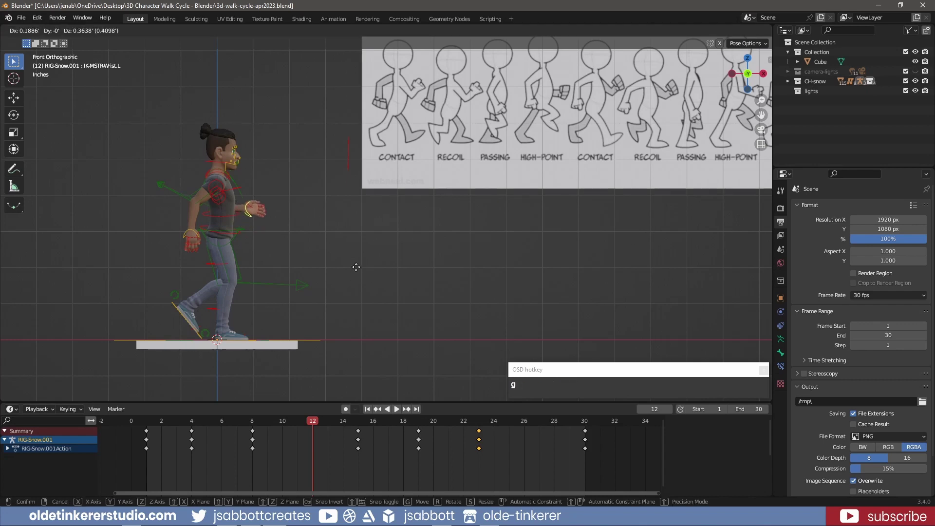
pyautogui.click(359, 269)
# - Check the pose from other angles, then select all rig bones and start inserting keyframes
pyautogui.moveTo(322, 246); pyautogui.dragTo(453, 239)
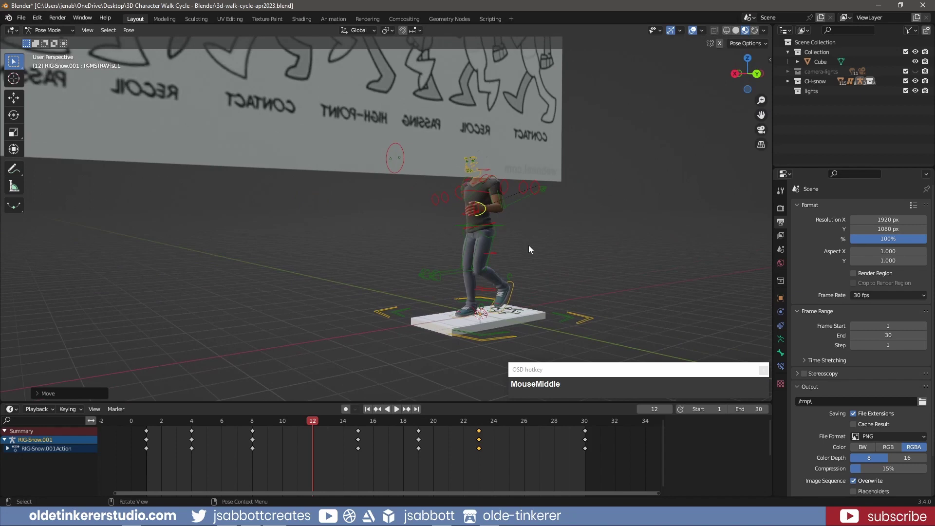
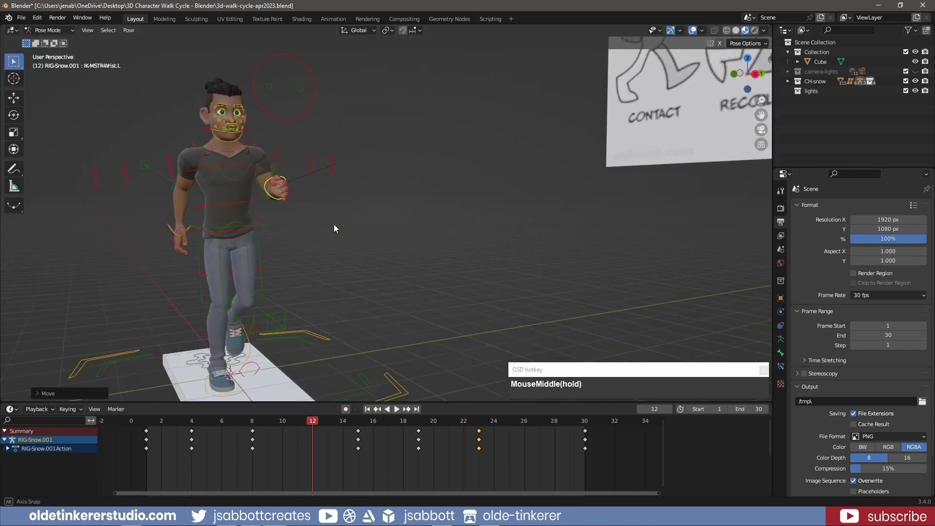
pyautogui.press('KP_1')
pyautogui.press('r')
pyautogui.click(354, 182)
pyautogui.scroll(-3)
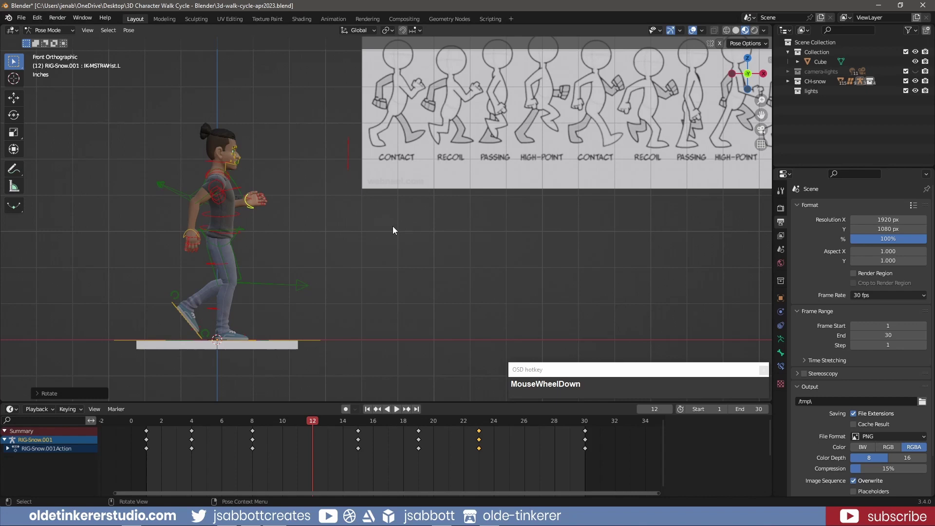
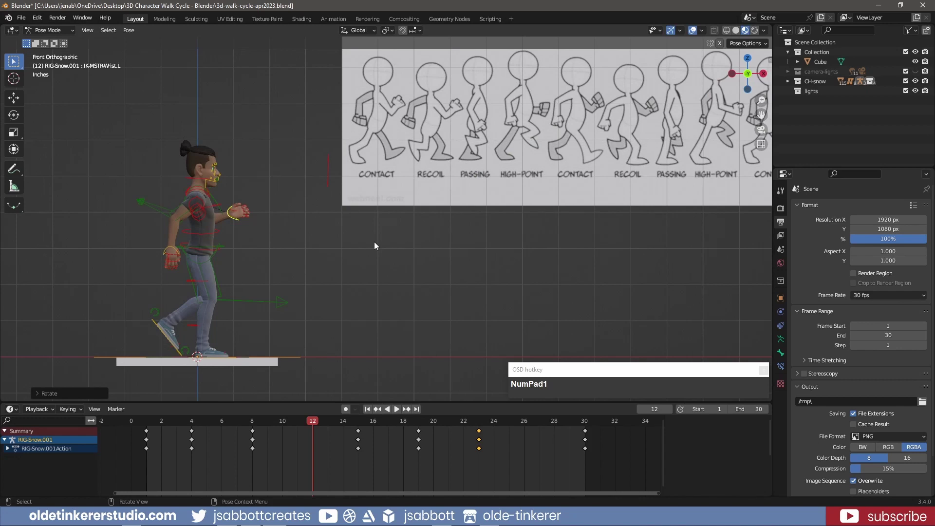
pyautogui.press('a')
pyautogui.press('i')
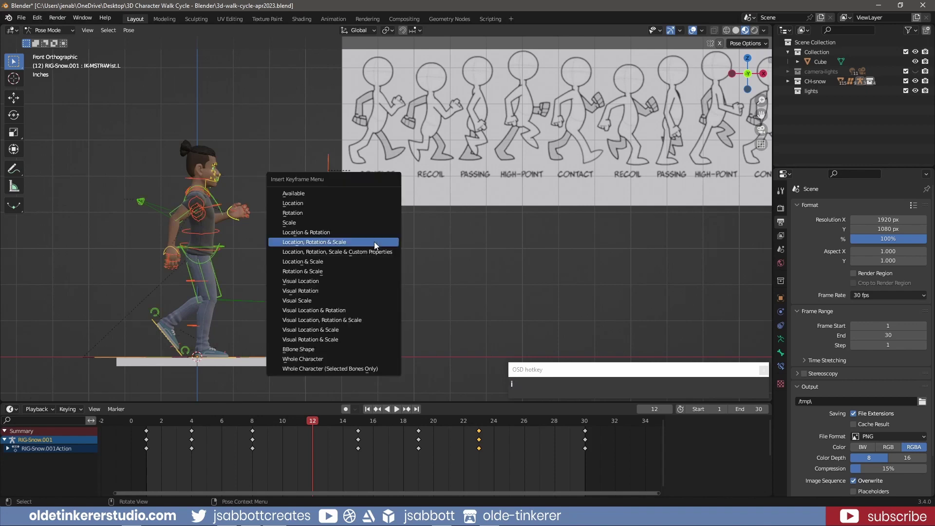
# - Key Location, Rotation & Scale for all bones and copy the frame-12 keyframe column
pyautogui.click(377, 246)
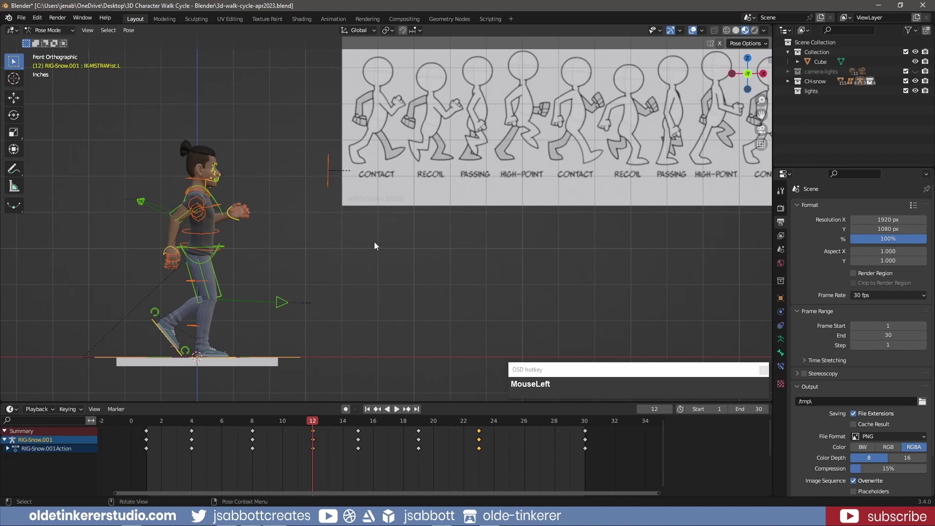
pyautogui.click(309, 431)
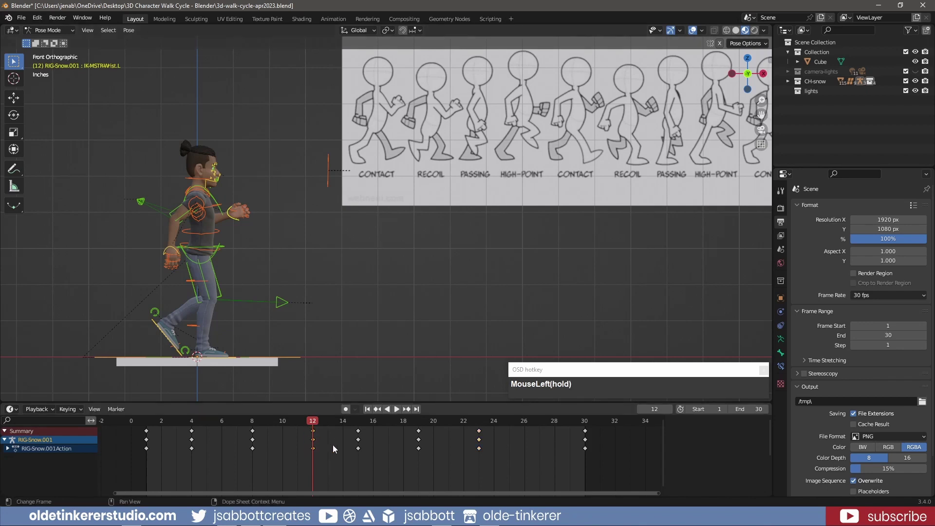
pyautogui.press('ctrl+c')
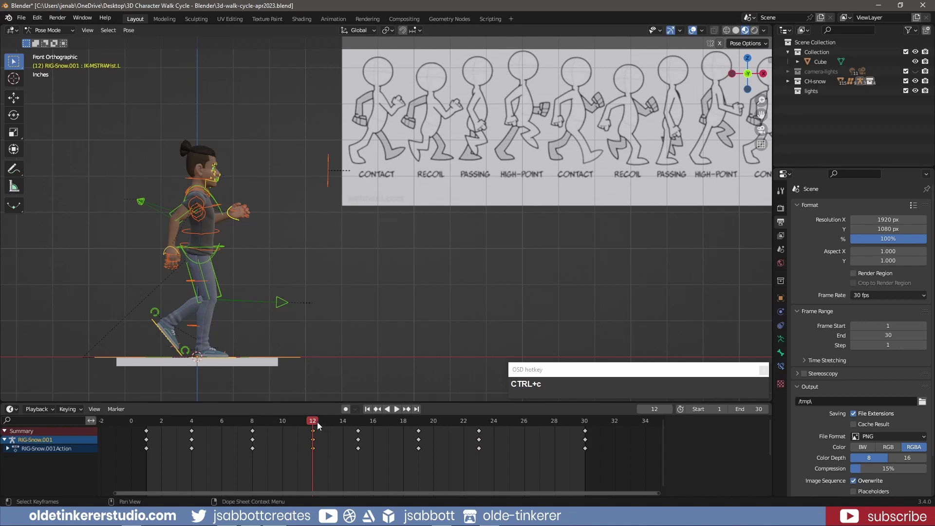
pyautogui.click(318, 424)
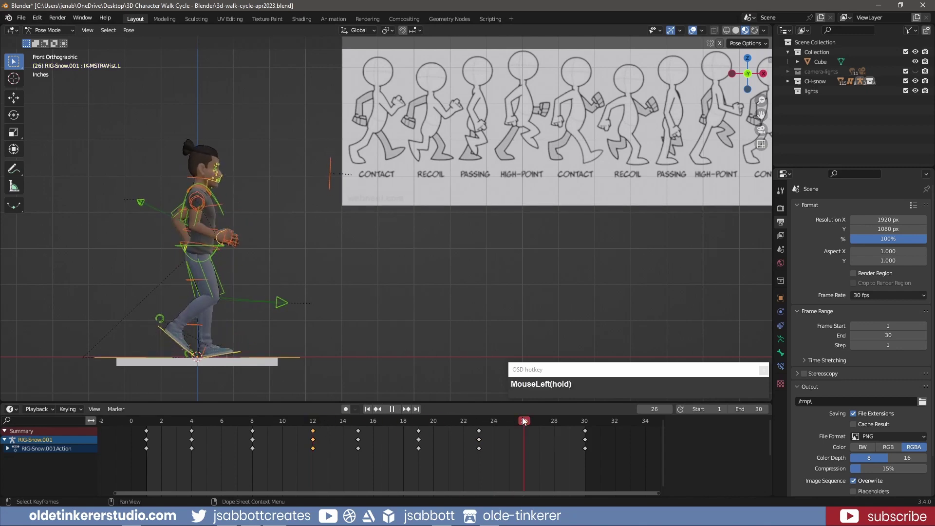
pyautogui.press('Right')
# - Paste the copied pose keyframes at frame 27 and return the timeline to frame 1
pyautogui.press('ctrl+shift+v')
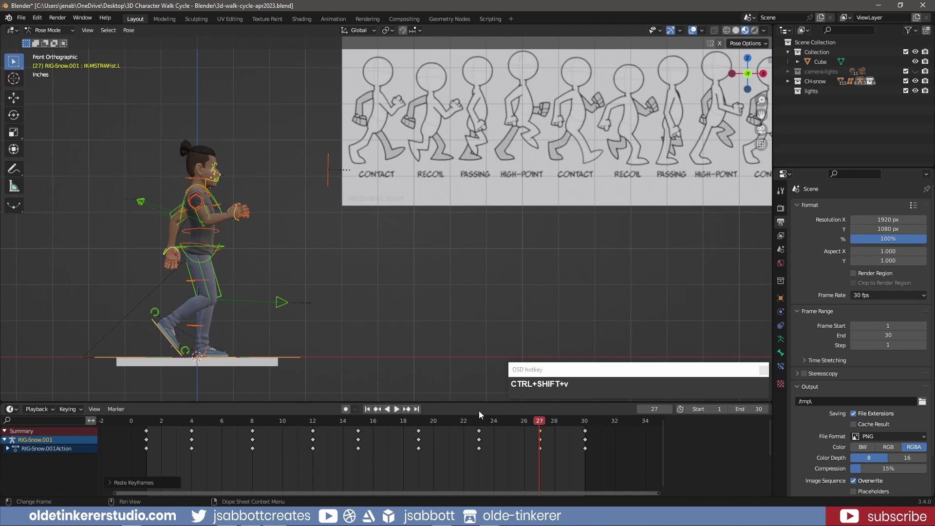
pyautogui.click(369, 414)
pyautogui.middleClick(419, 284)
pyautogui.middleClick(391, 300)
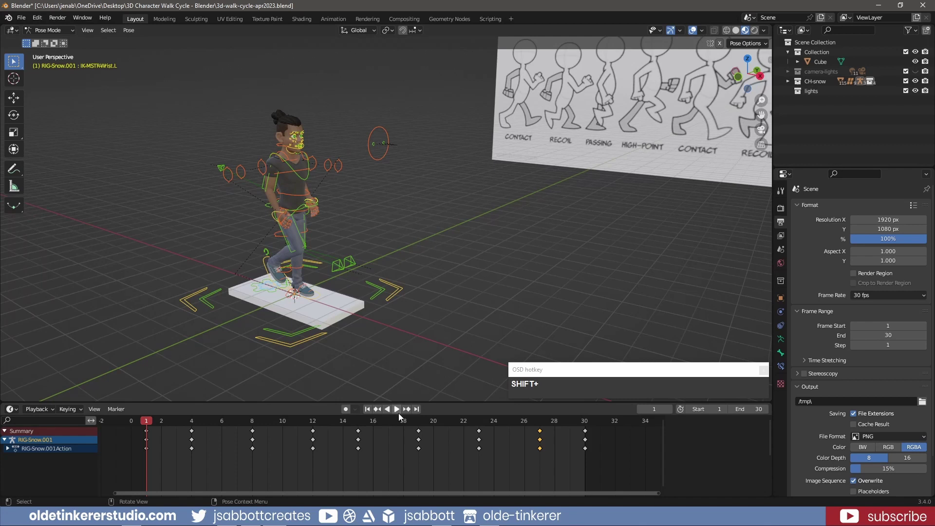
# - Drag the dope sheet border upward so the RIG-Snow.001Action channels have room to show
pyautogui.moveTo(400, 415); pyautogui.dragTo(280, 200)
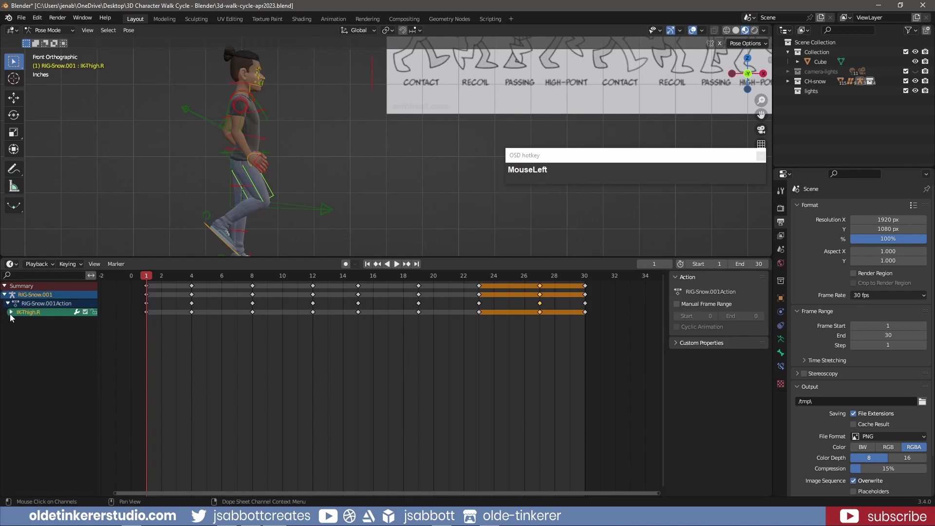
# - Expand all bone channels in the dope sheet and try a first keyframe range selection, undoing it
pyautogui.press('a')
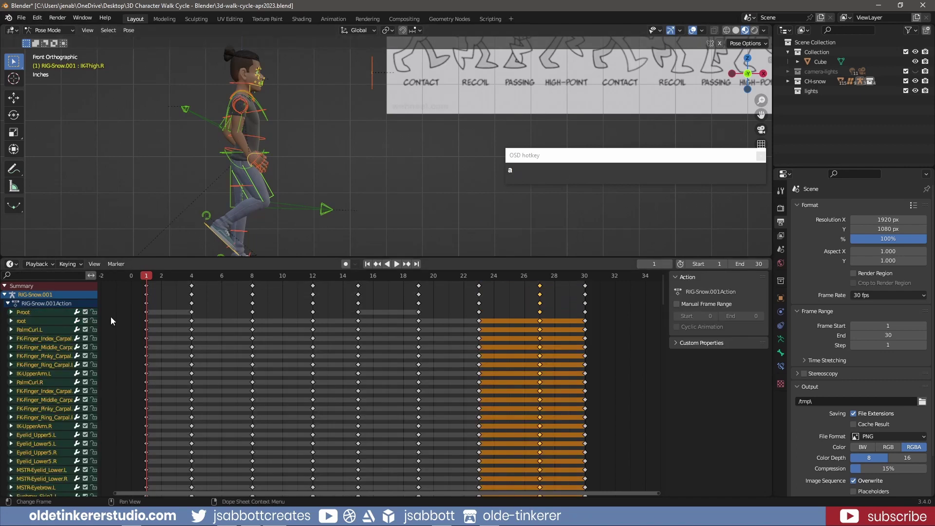
pyautogui.scroll(-3)
pyautogui.scroll(3)
pyautogui.moveTo(40, 333); pyautogui.dragTo(182, 331)
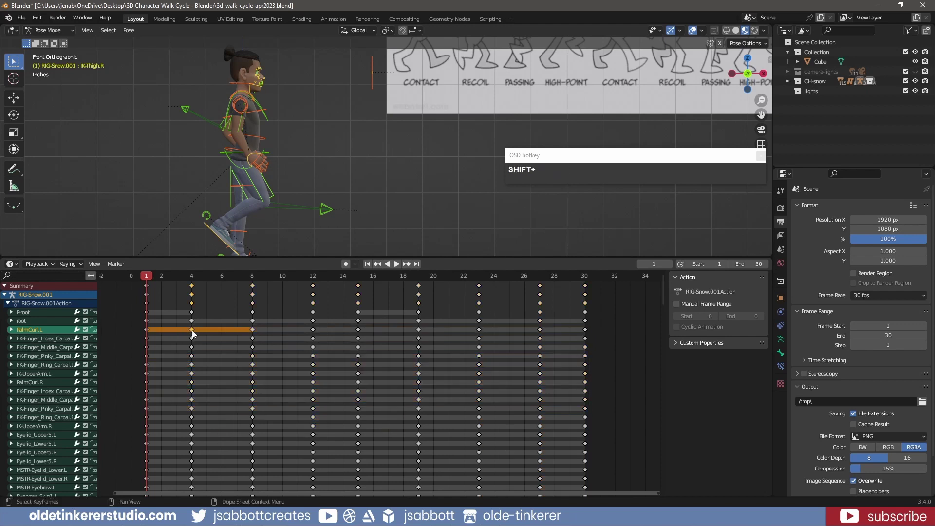
pyautogui.press('ctrl+z')
pyautogui.moveTo(195, 332); pyautogui.dragTo(215, 340)
# - Box-select the facial bones' keyframes and slide the block one frame earlier
pyautogui.press('n')
pyautogui.moveTo(772, 300); pyautogui.dragTo(668, 452)
pyautogui.click(668, 452)
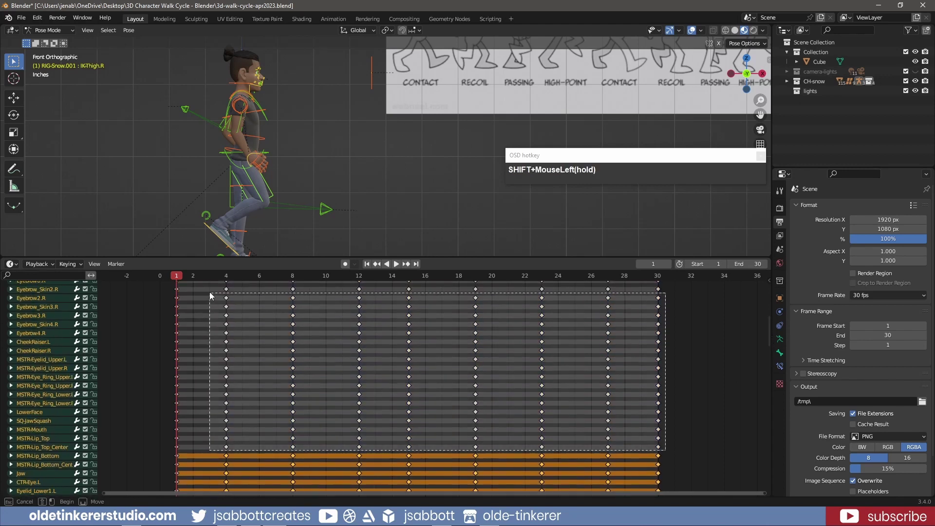
pyautogui.moveTo(771, 338); pyautogui.dragTo(221, 303)
pyautogui.moveTo(229, 305); pyautogui.dragTo(399, 287)
# - Orbit to a perspective view and play the retimed walk cycle
pyautogui.middleClick(396, 260)
pyautogui.scroll(3)
pyautogui.click(368, 423)
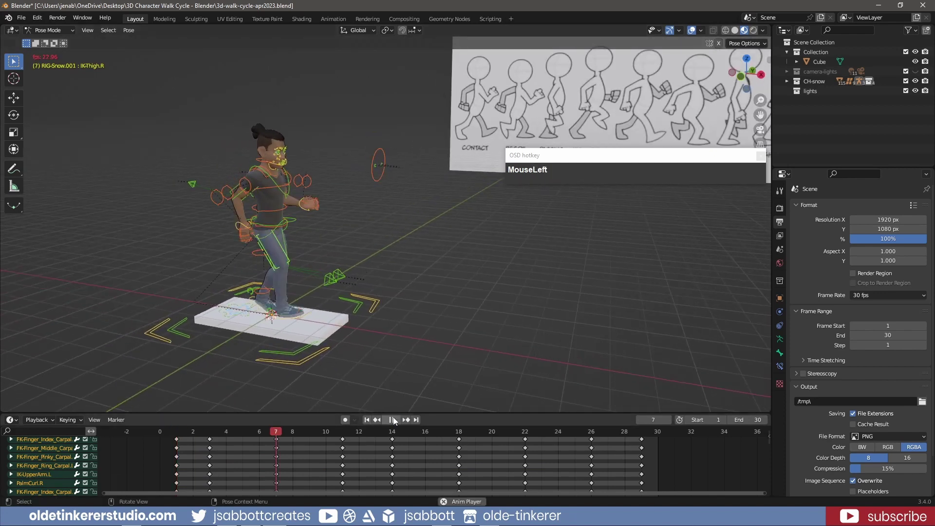